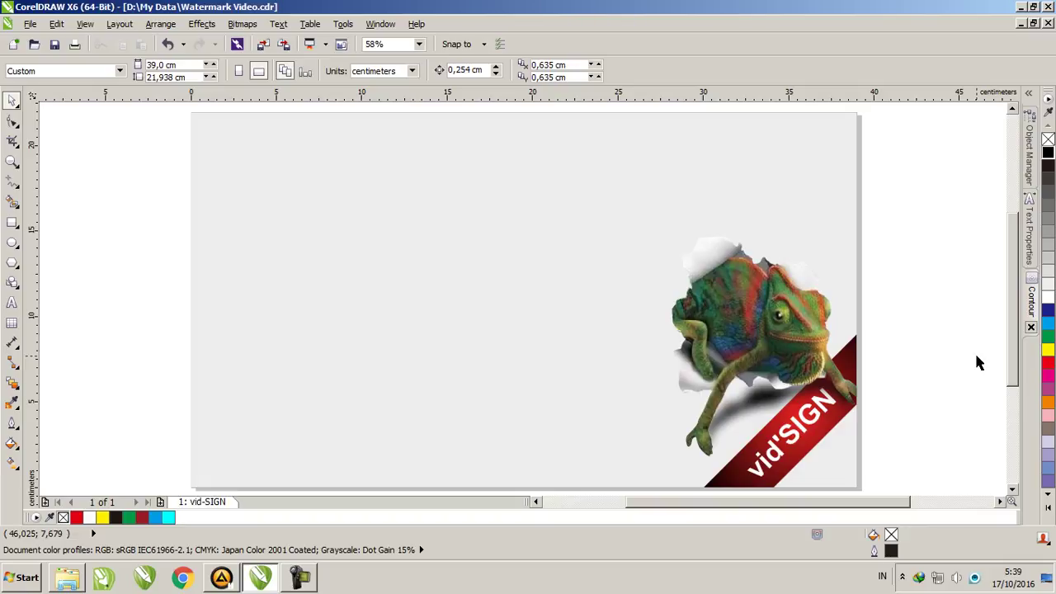
- Place an artistic text object with the Text tool and enter the title '3D Text Effect'
{"action": "left_click", "coordinate": [24, 307]}
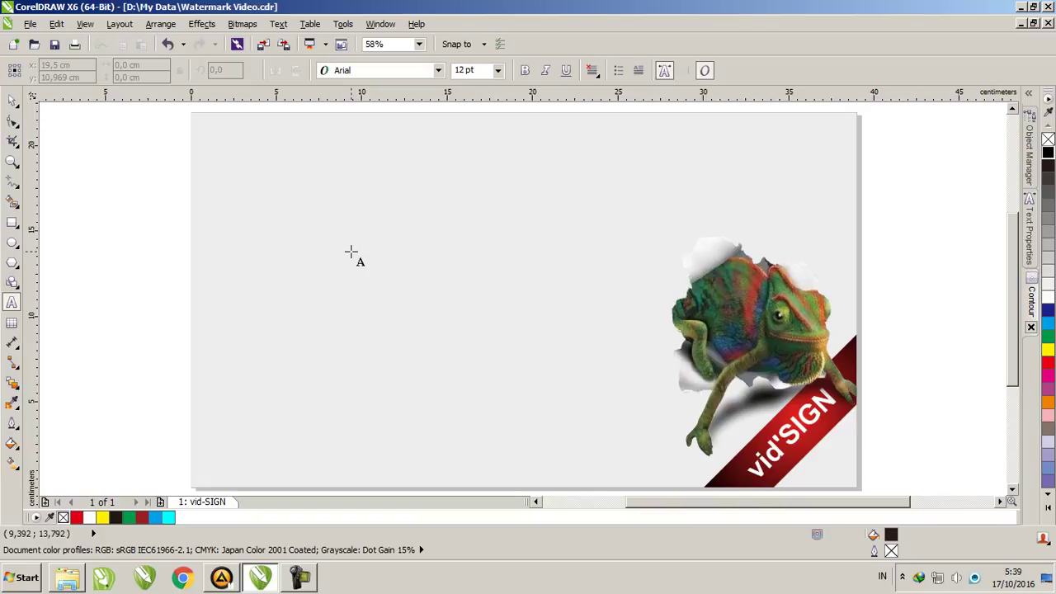
{"action": "type", "text": "3"}
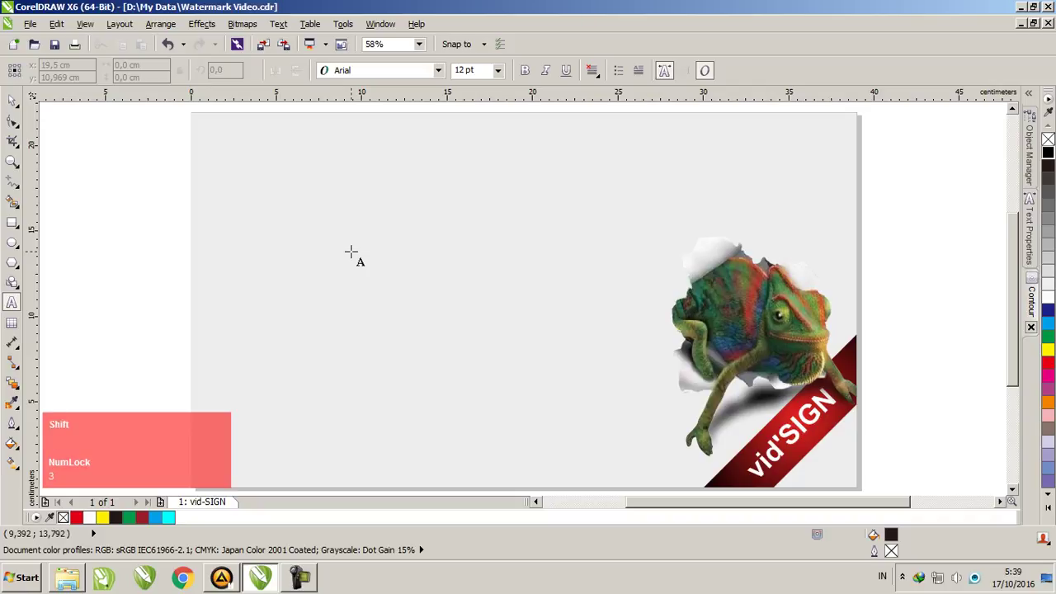
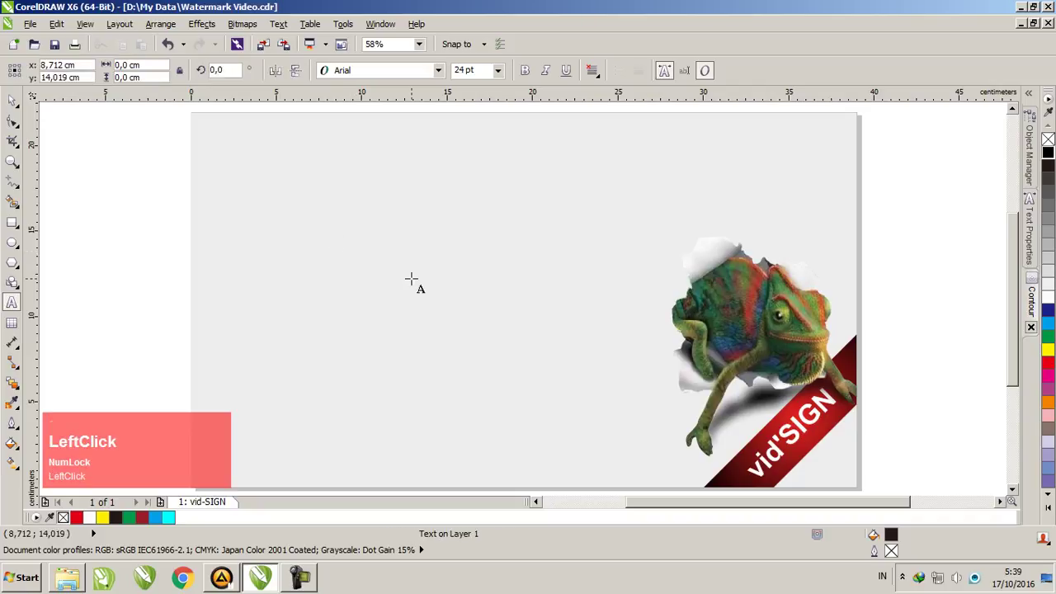
{"action": "key", "text": "BackSpace"}
{"action": "key", "text": "3"}
{"action": "type", "text": "3d"}
{"action": "key", "text": "space"}
{"action": "key", "text": "BackSpace"}
{"action": "key", "text": "shift+/"}
{"action": "key", "text": "BackSpace"}
{"action": "key", "text": "space"}
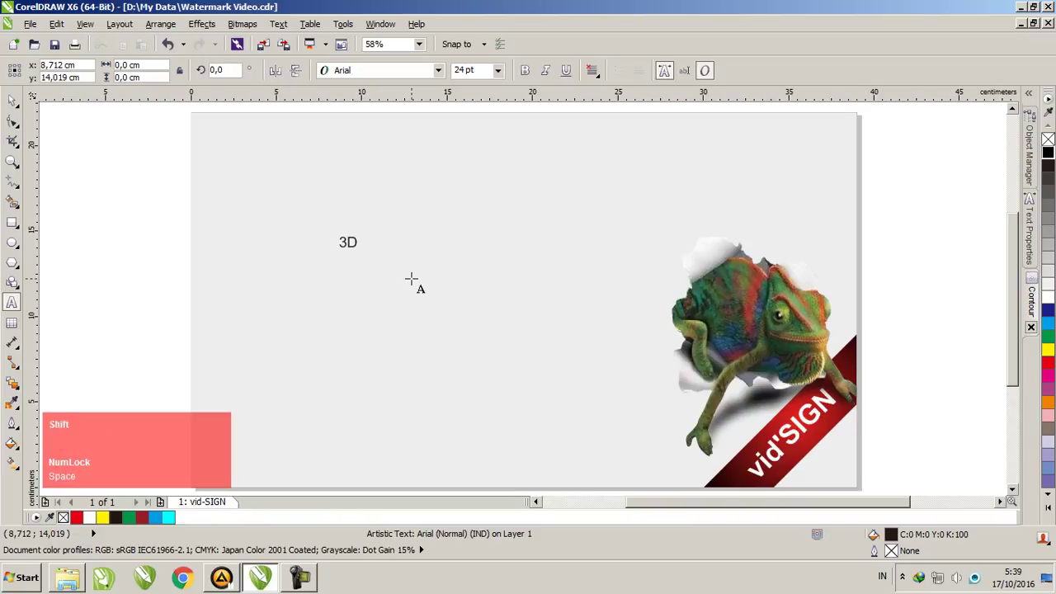
{"action": "key", "text": "space"}
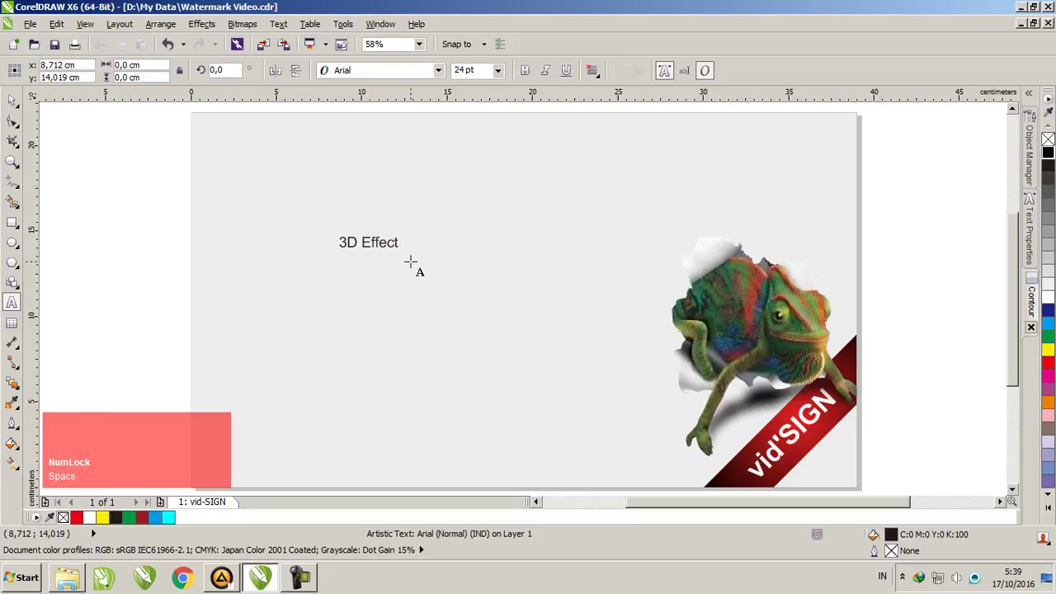
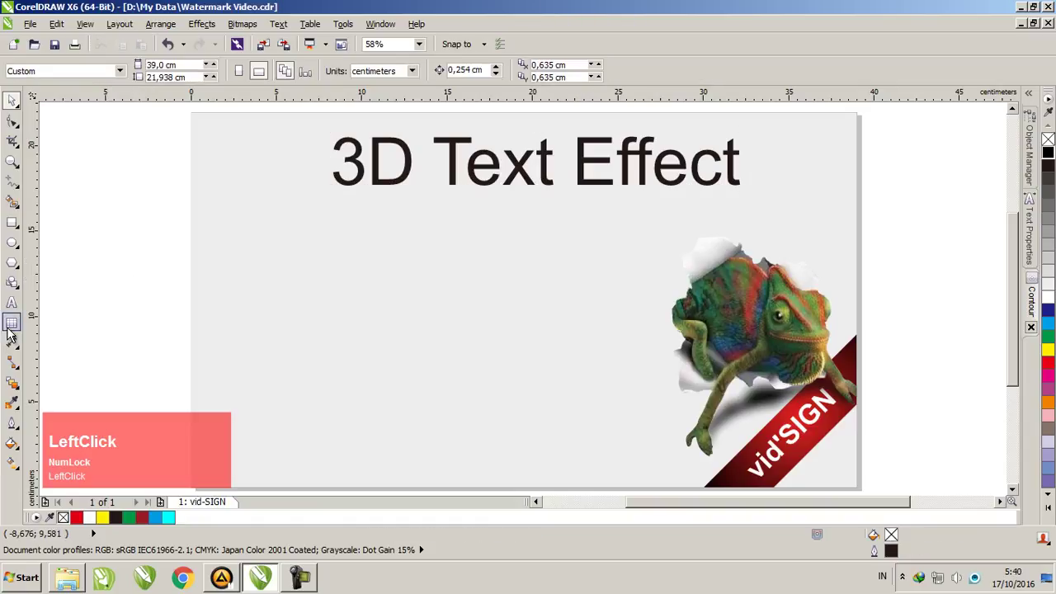
- Add a second text line reading VIDSIGN and set its font to Arial Black
{"action": "left_click", "coordinate": [15, 310]}
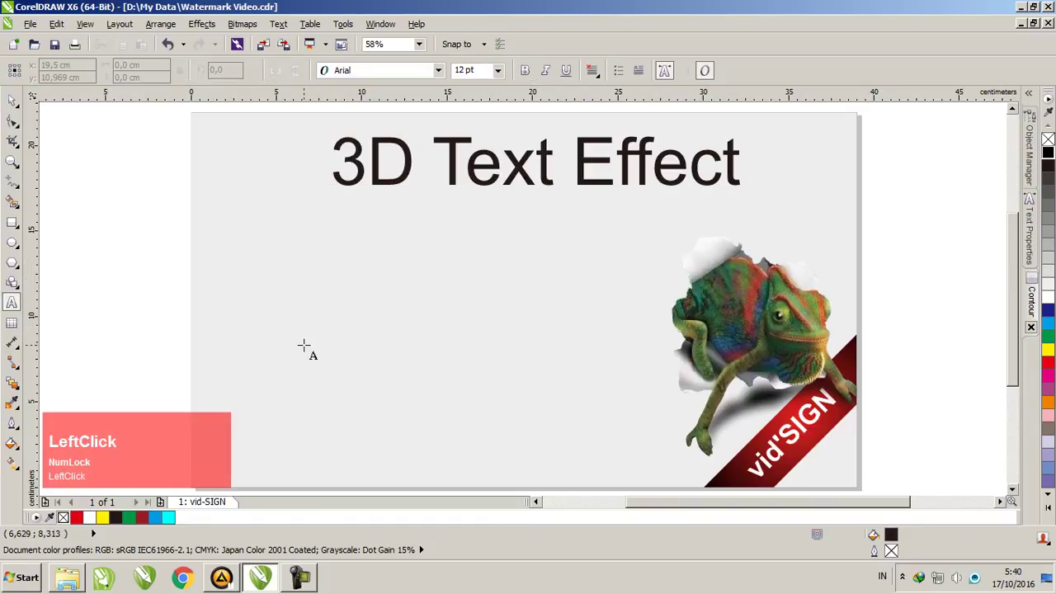
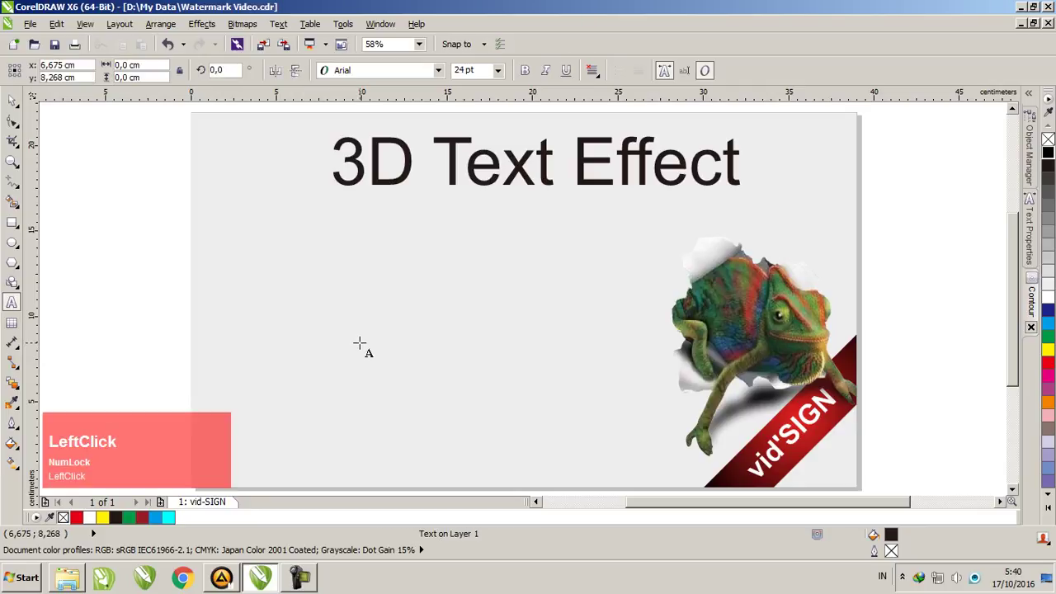
{"action": "type", "text": "v"}
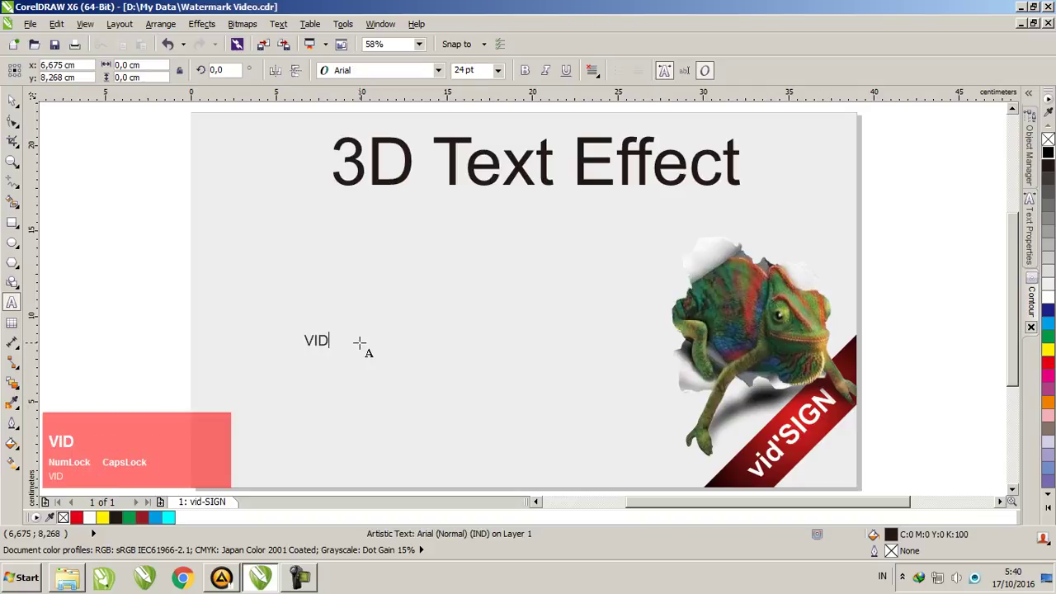
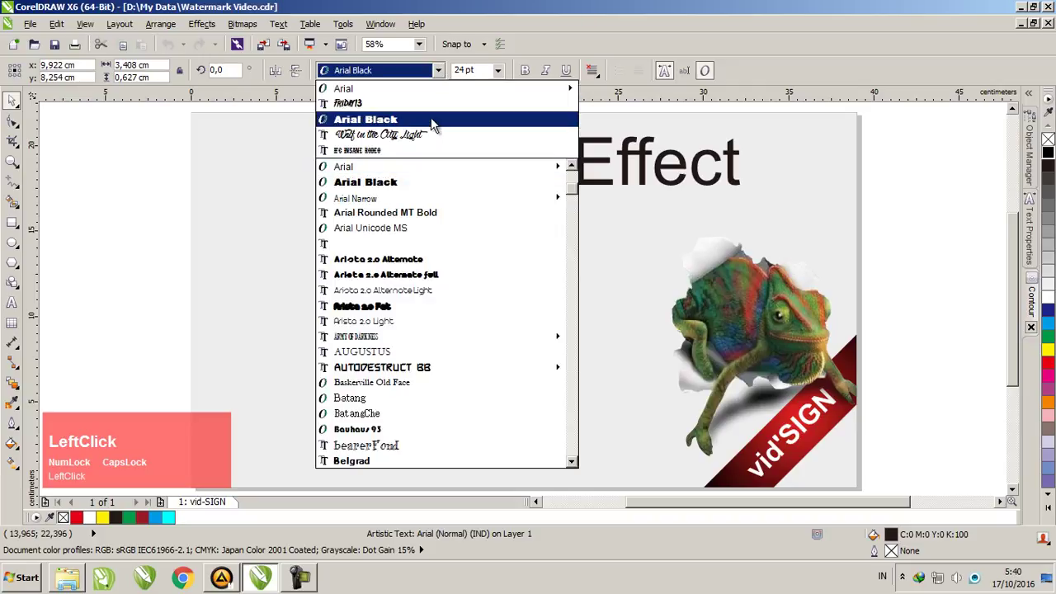
{"action": "left_click", "coordinate": [434, 123]}
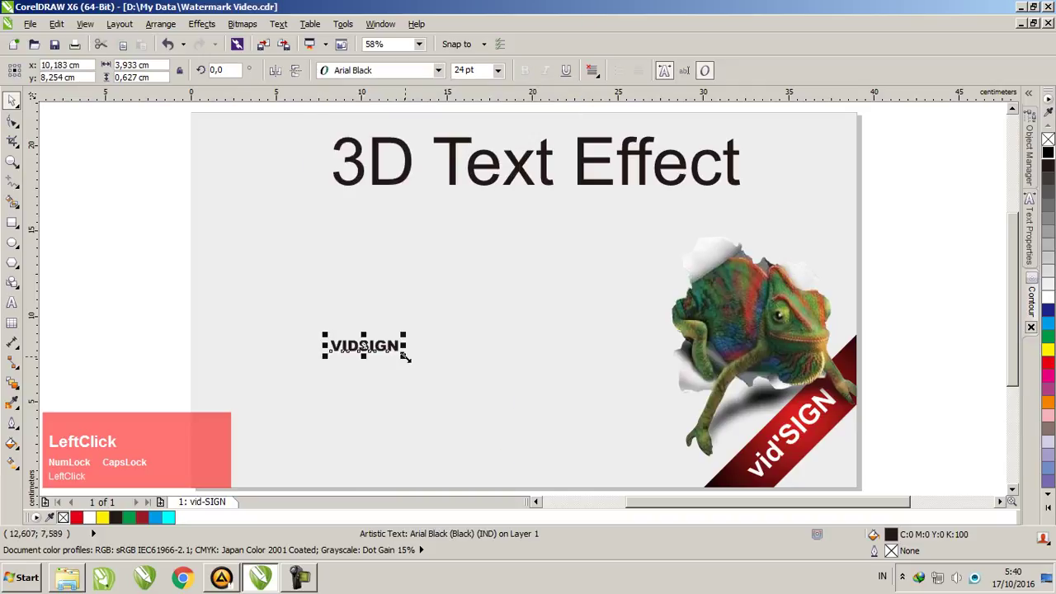
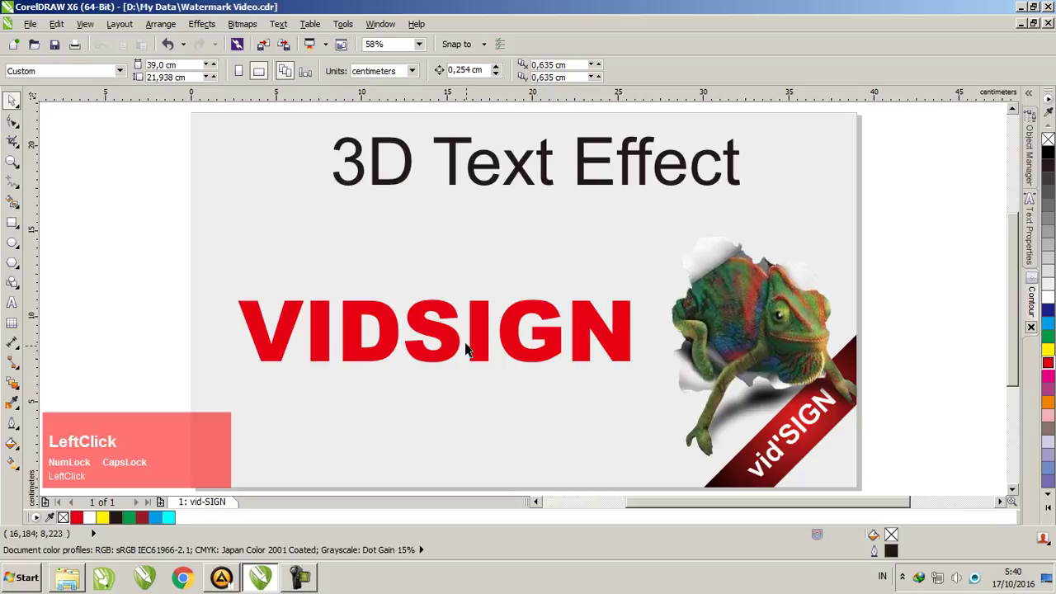
{"action": "scroll", "scroll_direction": "up", "scroll_amount": 3}
{"action": "scroll", "scroll_direction": "down", "scroll_amount": 3}
{"action": "scroll", "scroll_direction": "up", "scroll_amount": 3}
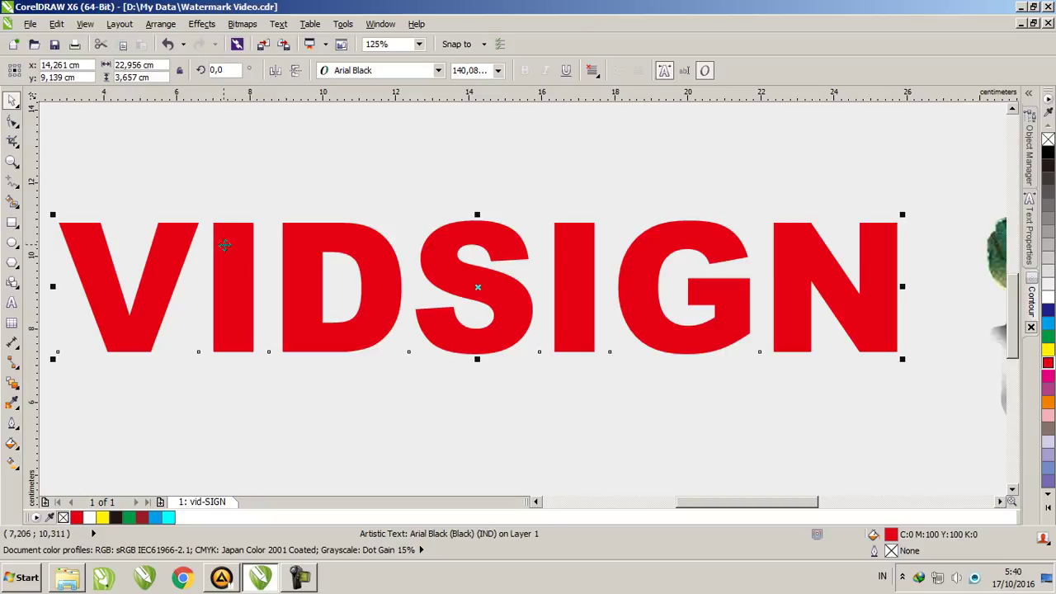
- Break the VIDSIGN artistic text apart into separate letters via Arrange
{"action": "left_click", "coordinate": [186, 35]}
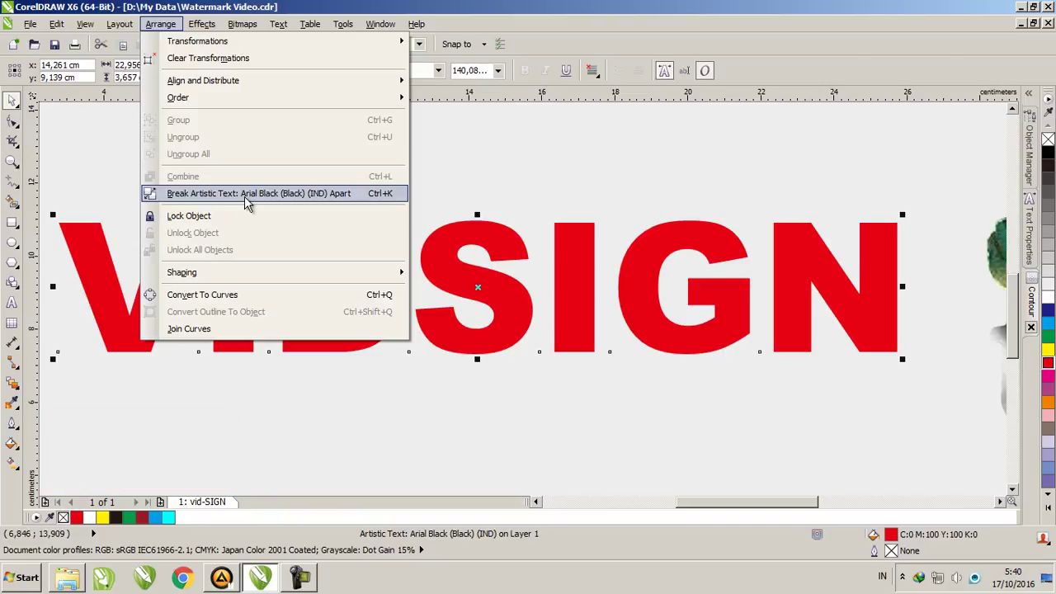
{"action": "left_click", "coordinate": [248, 201]}
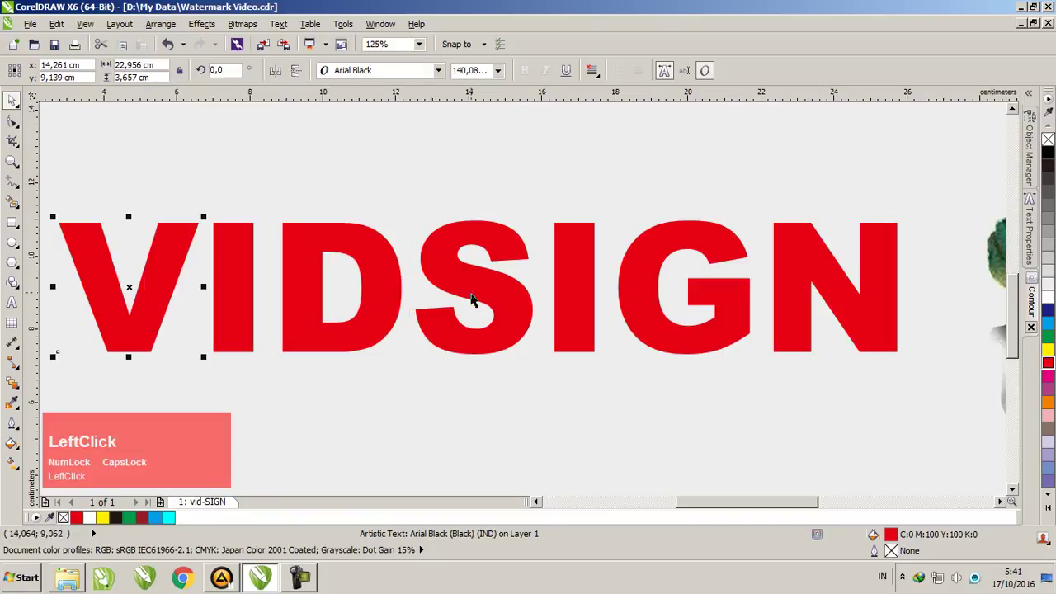
- Select the letter V on its own and reveal its rotation handles
{"action": "left_click", "coordinate": [200, 303]}
{"action": "scroll", "scroll_direction": "down", "scroll_amount": 3}
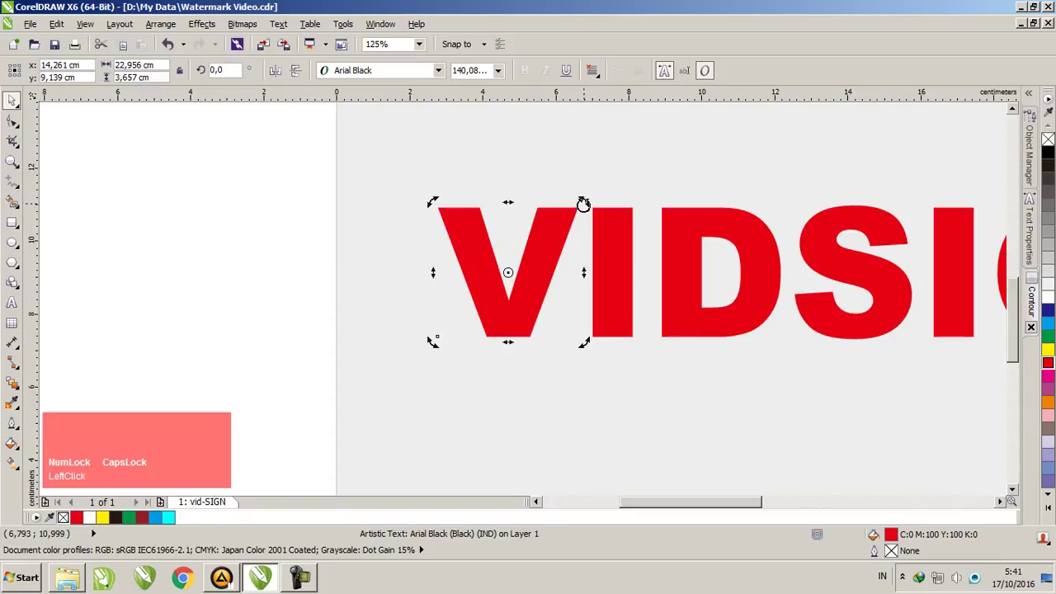
{"action": "left_click", "coordinate": [277, 280]}
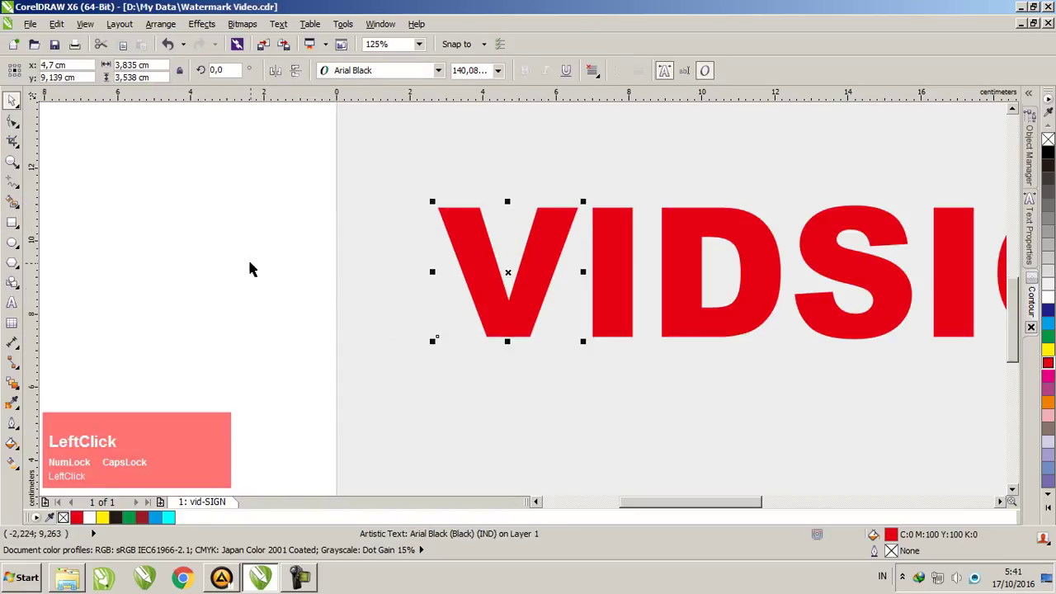
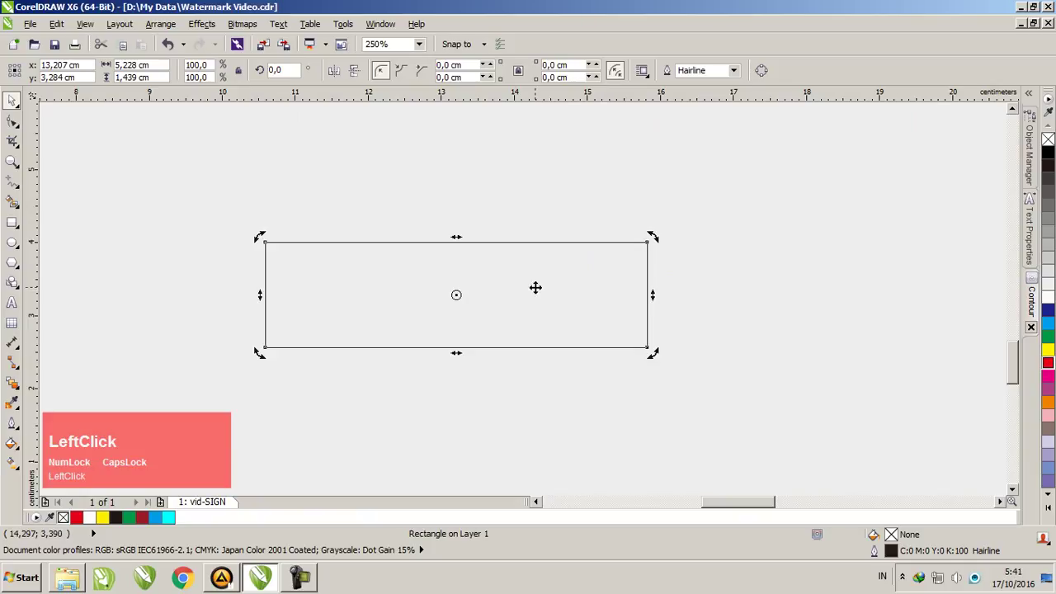
- Rotate the letter V about 5 degrees so it leans to one side
{"action": "left_click", "coordinate": [544, 284]}
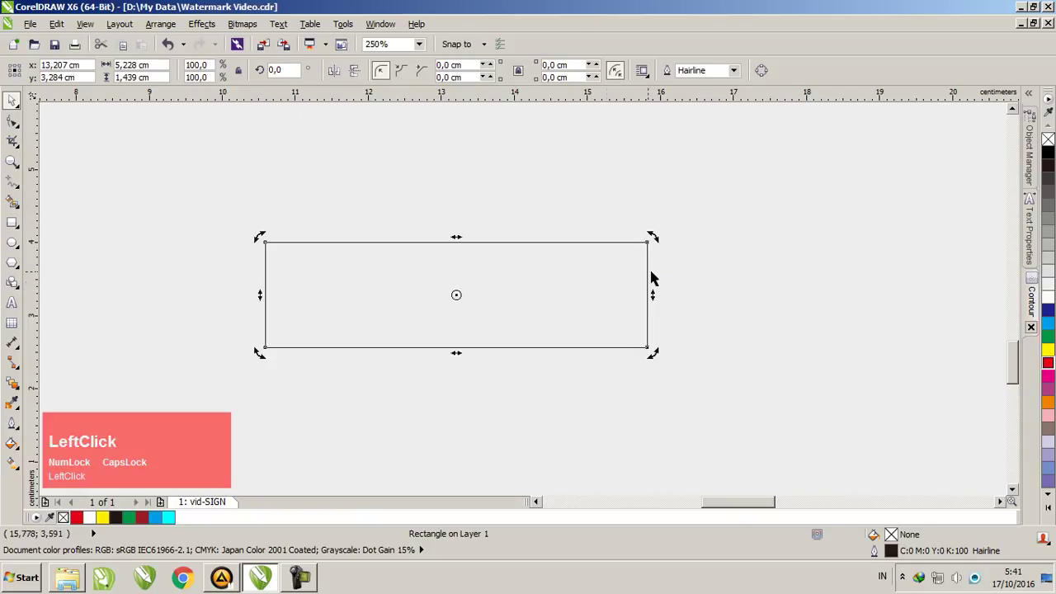
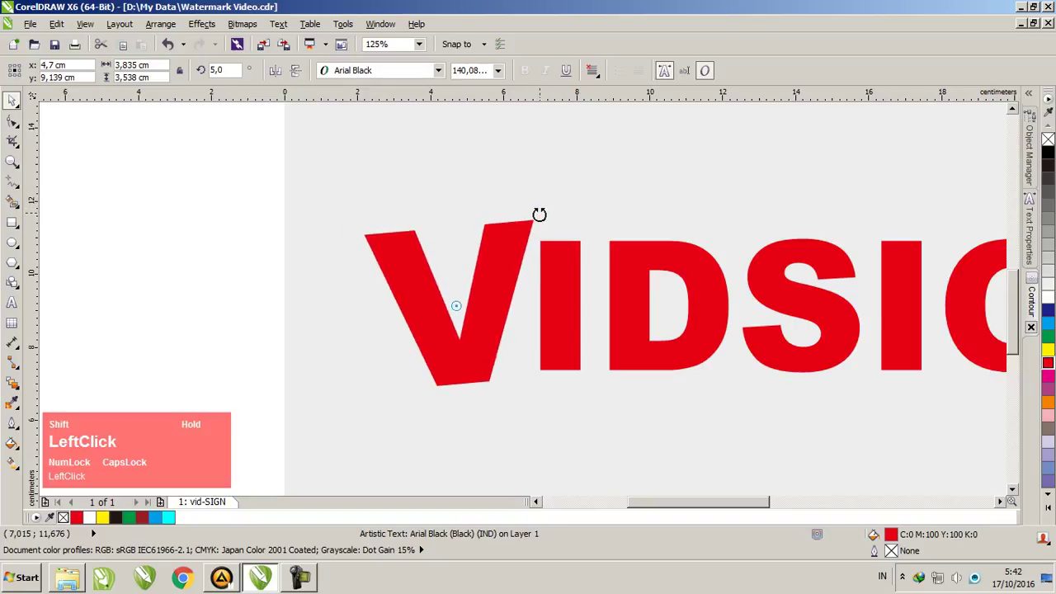
- Tilt the letter I slightly with its rotation handles
{"action": "scroll", "scroll_direction": "down", "scroll_amount": 3}
{"action": "left_click", "coordinate": [504, 288]}
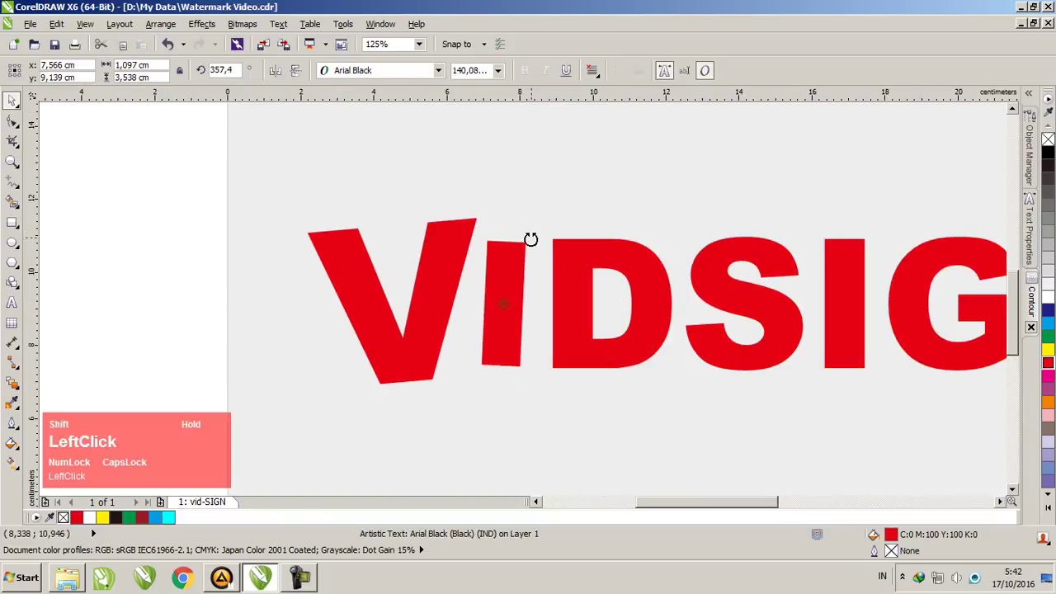
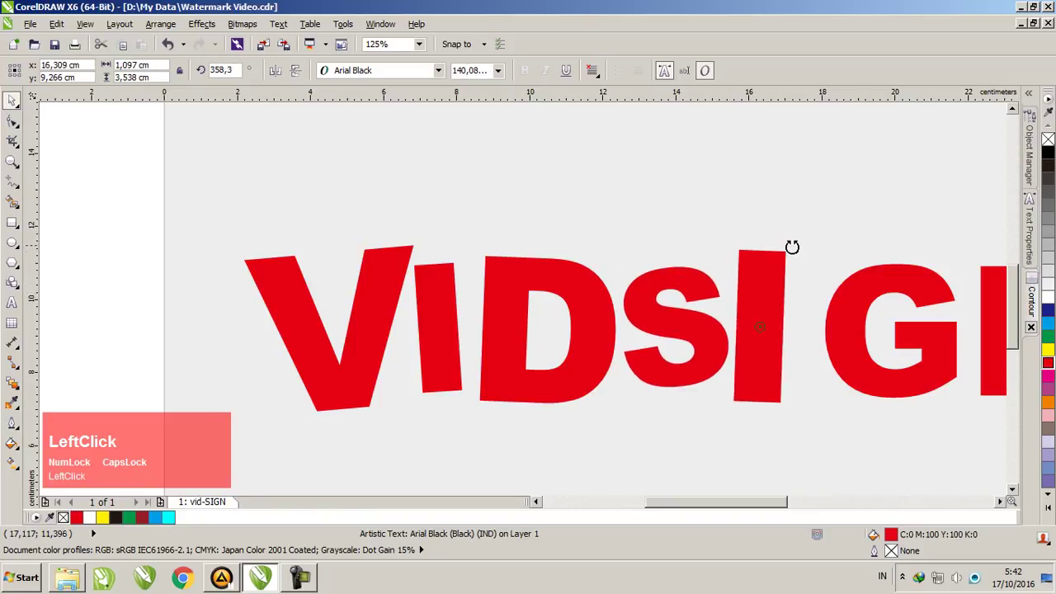
{"action": "scroll", "scroll_direction": "down", "scroll_amount": 3}
{"action": "scroll", "scroll_direction": "up", "scroll_amount": 3}
- Tilt the letter N slightly at its own small angle
{"action": "left_click", "coordinate": [544, 279]}
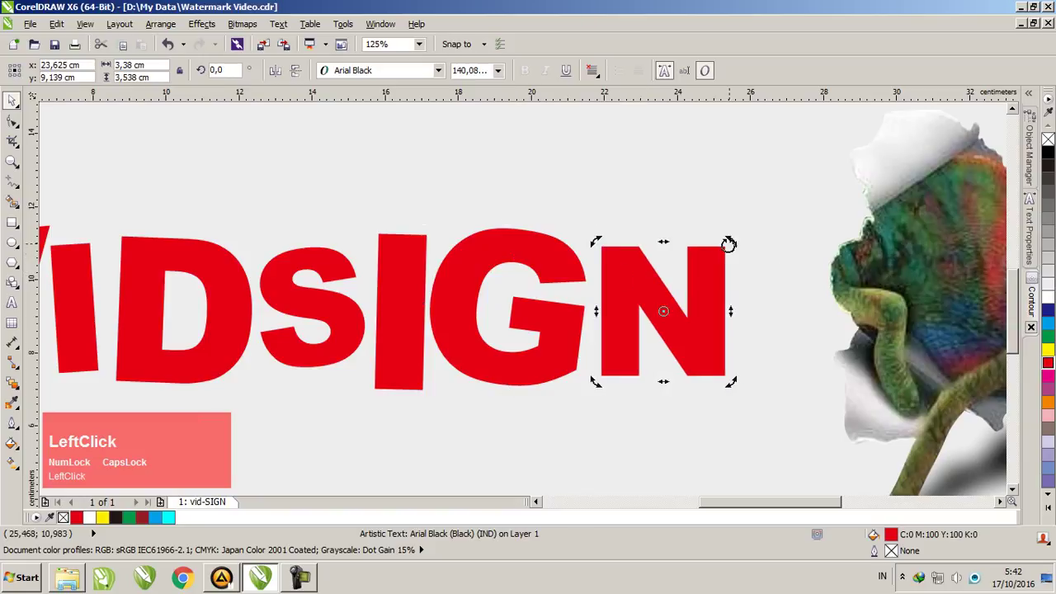
{"action": "left_click", "coordinate": [715, 280]}
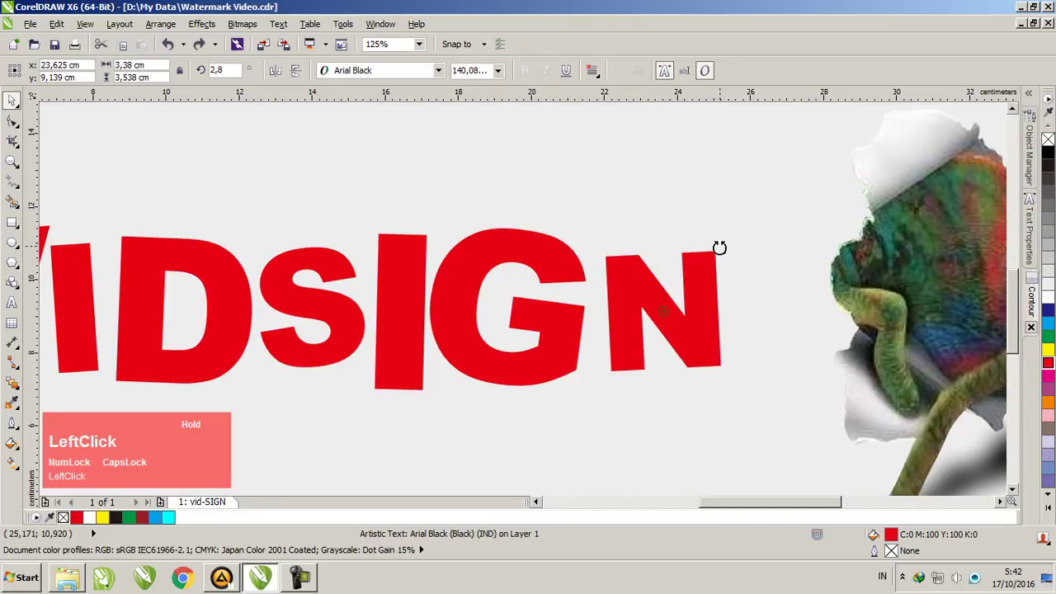
{"action": "scroll", "scroll_direction": "down", "scroll_amount": 3}
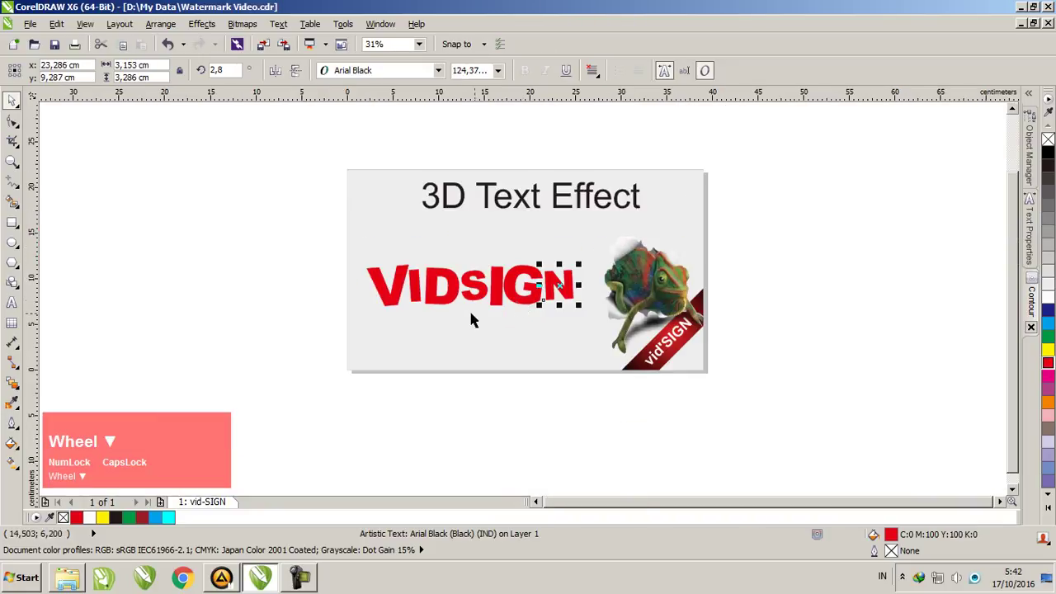
- Zoom out and select all seven tilted VIDSIGN letters together
{"action": "left_click", "coordinate": [206, 223]}
{"action": "scroll", "scroll_direction": "down", "scroll_amount": 3}
{"action": "scroll", "scroll_direction": "up", "scroll_amount": 3}
{"action": "scroll", "scroll_direction": "down", "scroll_amount": 3}
{"action": "scroll", "scroll_direction": "up", "scroll_amount": 3}
{"action": "right_click", "coordinate": [314, 177]}
{"action": "left_click", "coordinate": [360, 197]}
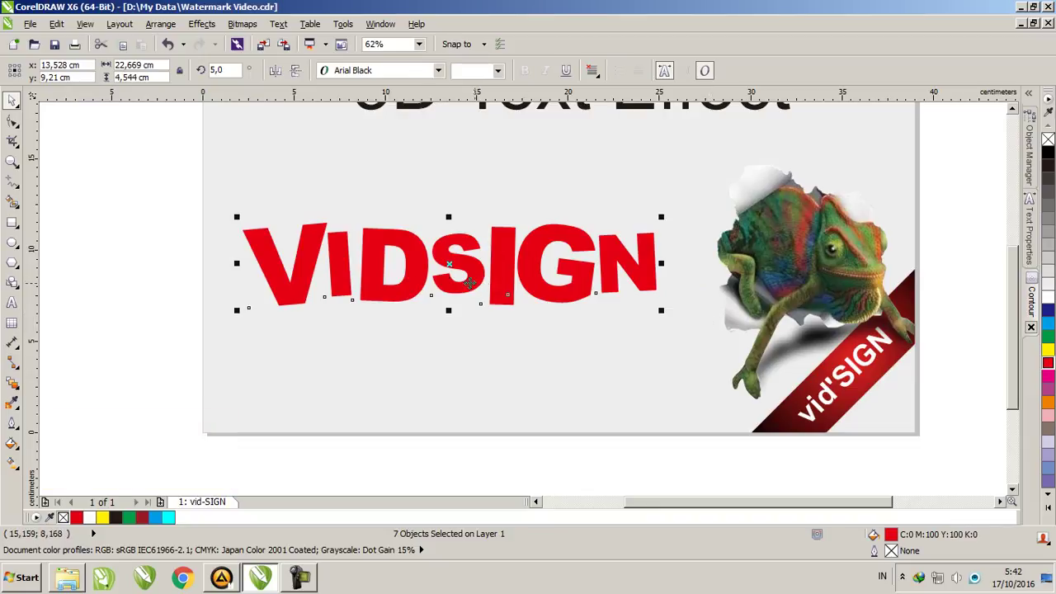
- Combine the seven selected letters into a single curve object (Ctrl+L)
{"action": "left_click", "coordinate": [213, 27]}
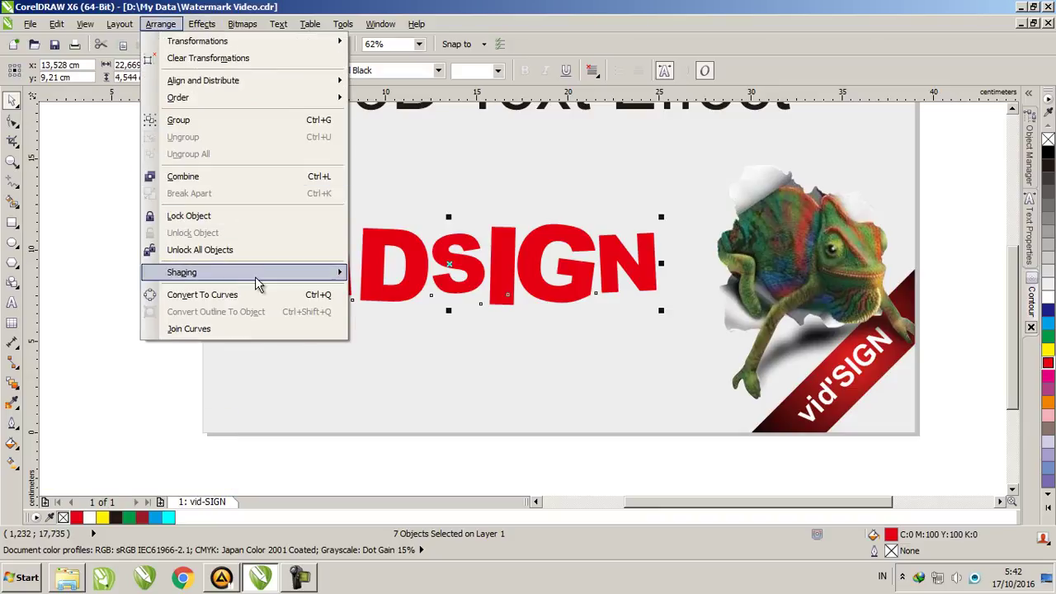
{"action": "left_click", "coordinate": [405, 282]}
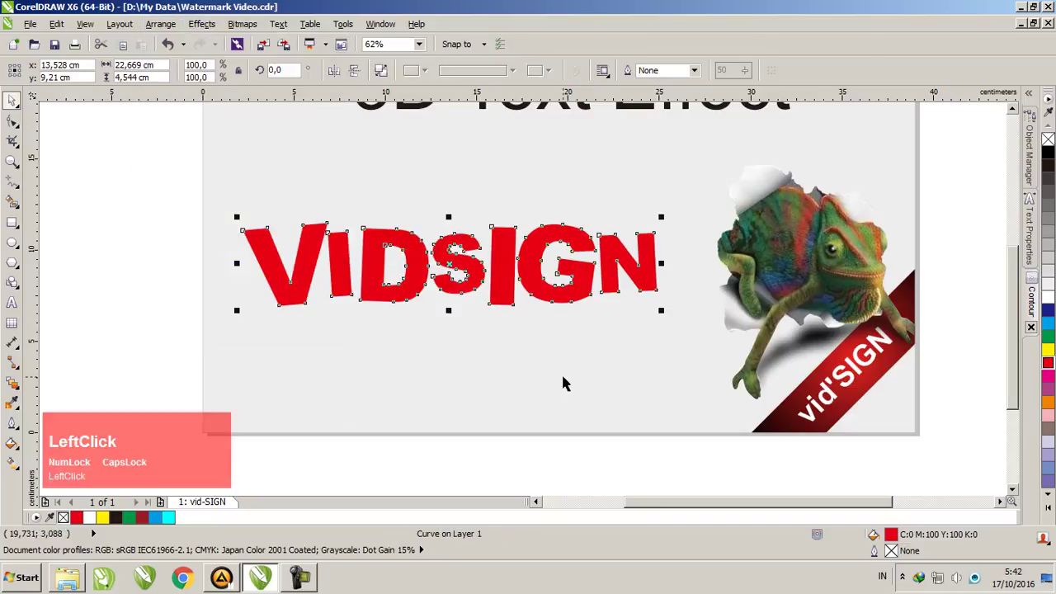
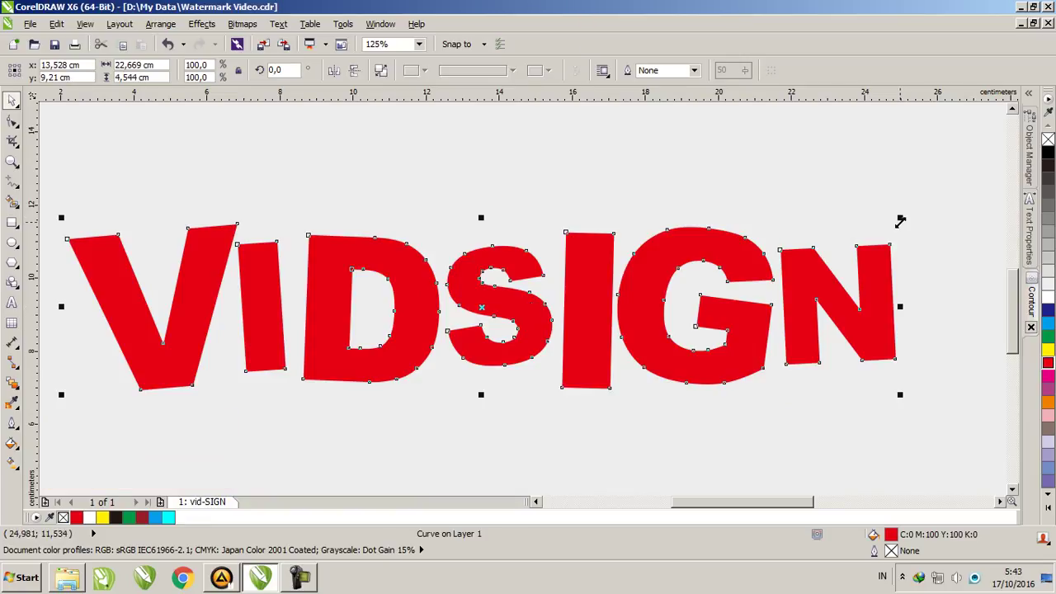
- Apply an Outside contour with a 0.3 cm offset around the VIDSIGN letters
{"action": "left_click", "coordinate": [1035, 289]}
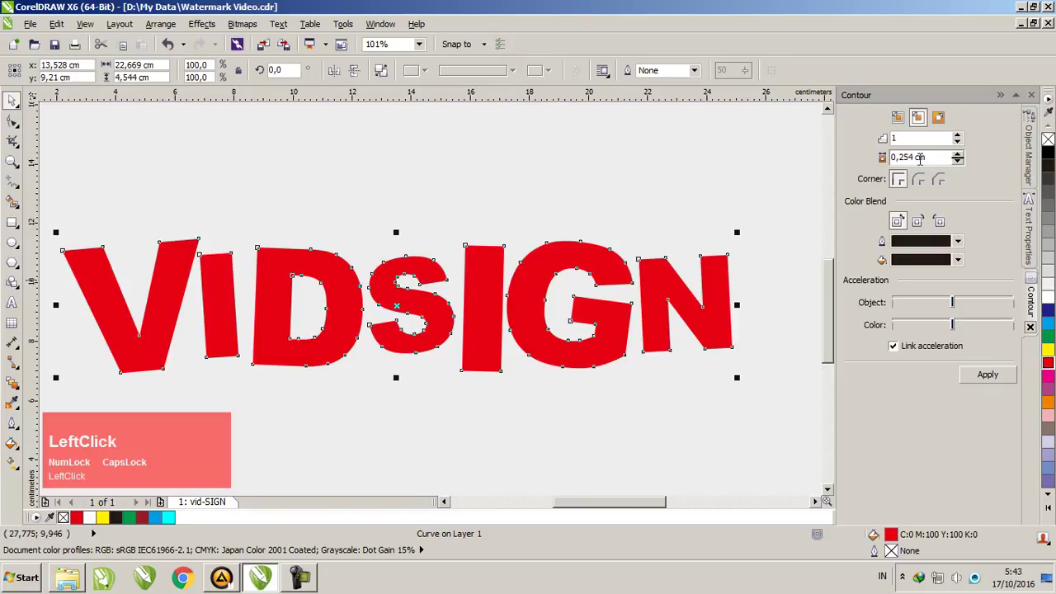
{"action": "left_click", "coordinate": [946, 125]}
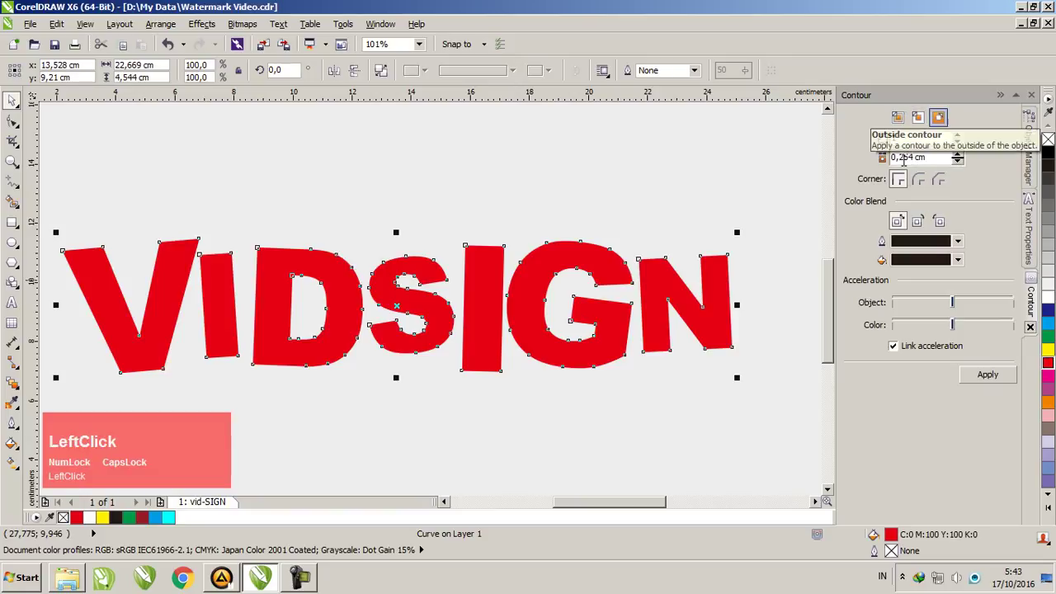
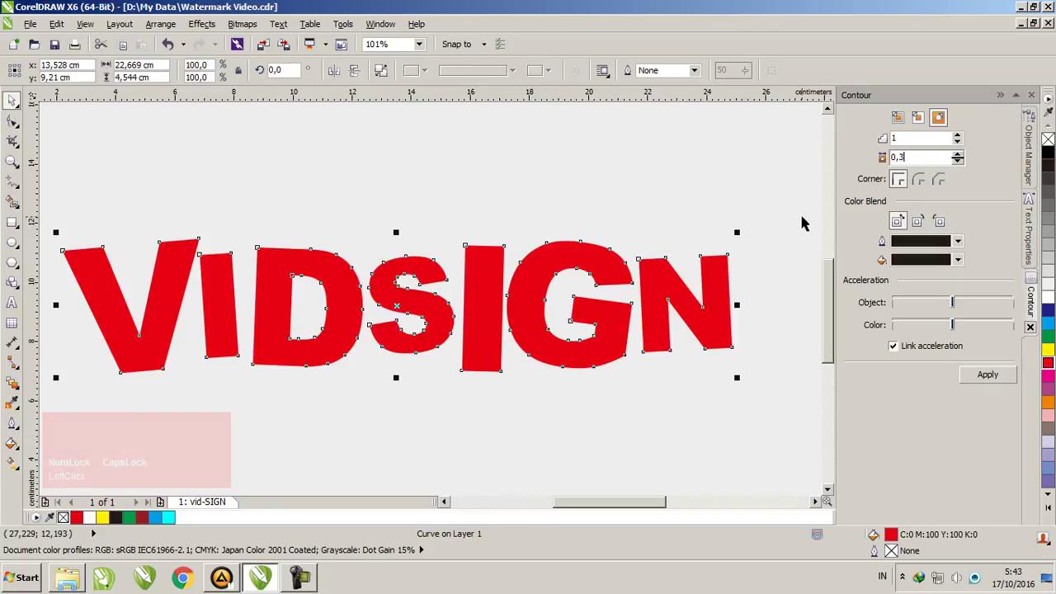
{"action": "left_click", "coordinate": [1012, 382]}
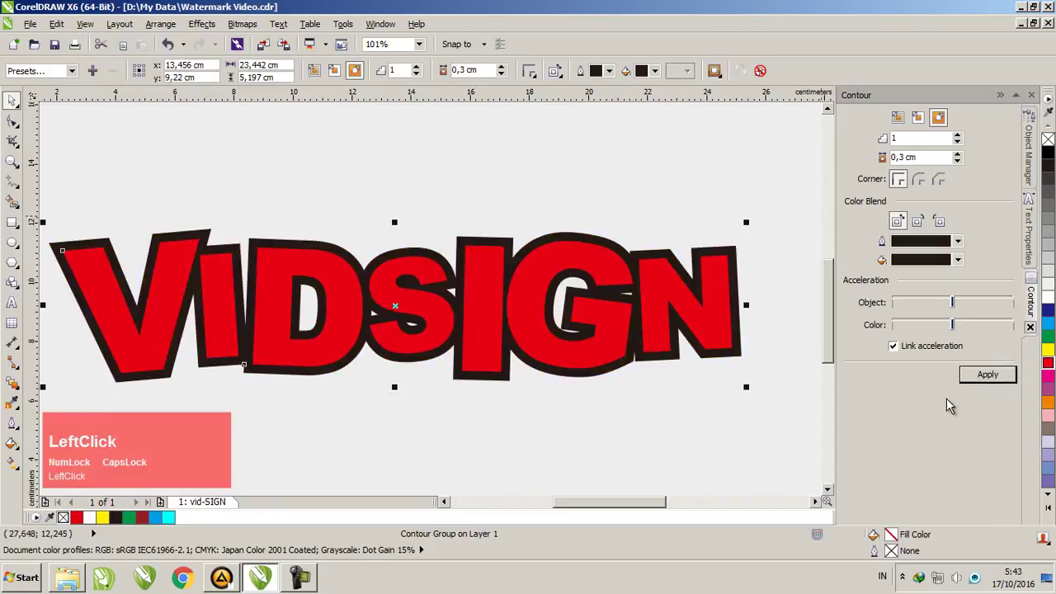
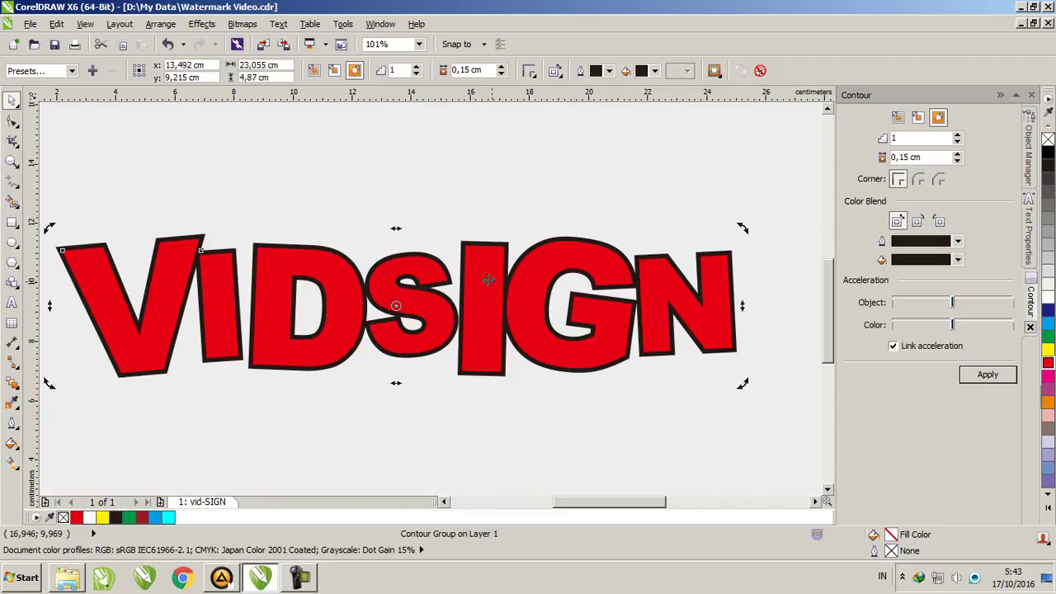
- Zoom in and out to inspect the contour thinned to 0.15 cm
{"action": "scroll", "scroll_direction": "up", "scroll_amount": 3}
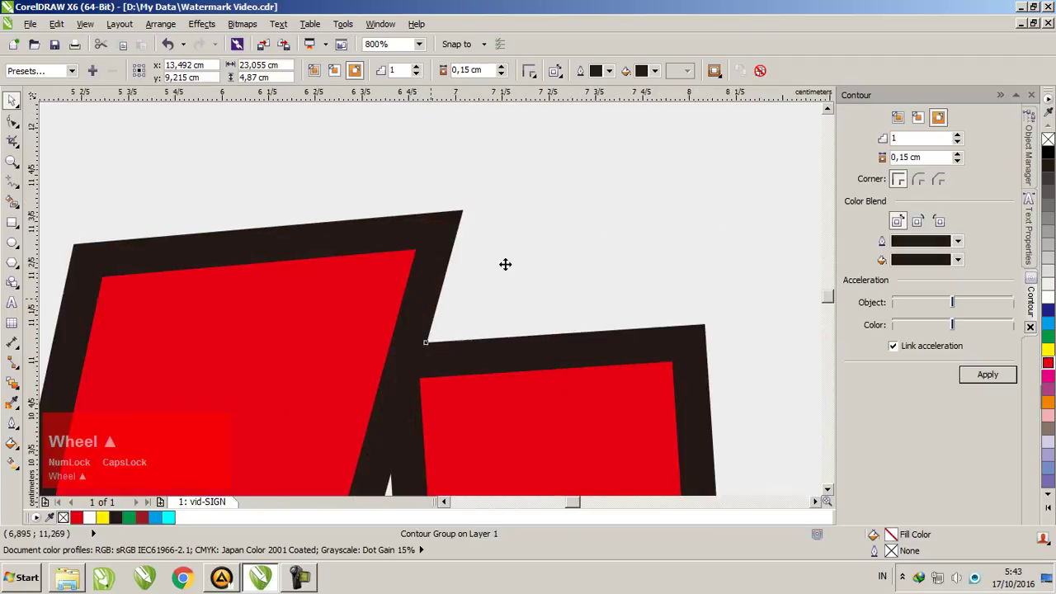
{"action": "scroll", "scroll_direction": "down", "scroll_amount": 3}
{"action": "scroll", "scroll_direction": "up", "scroll_amount": 3}
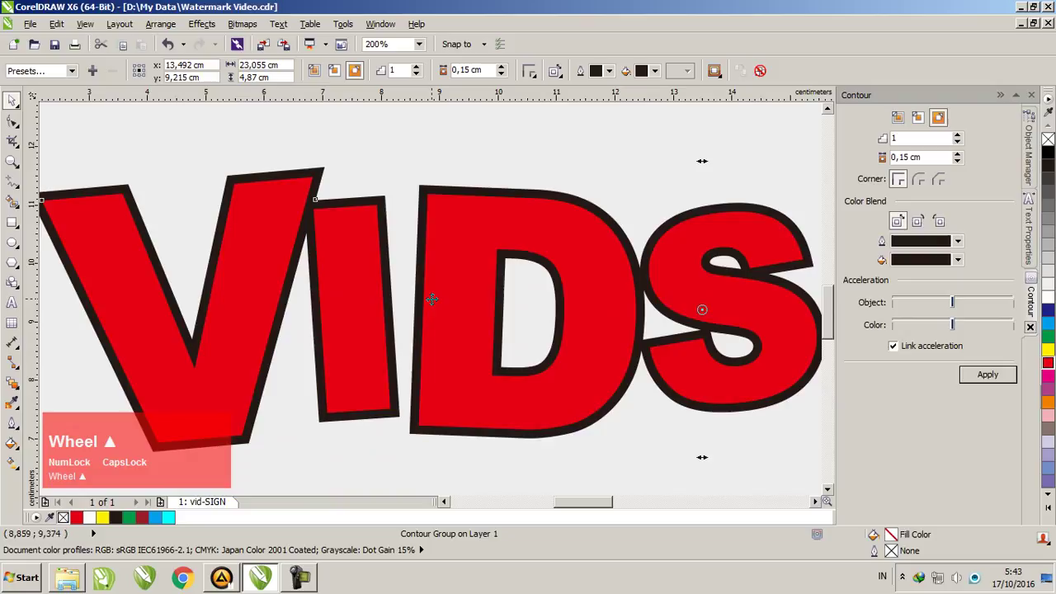
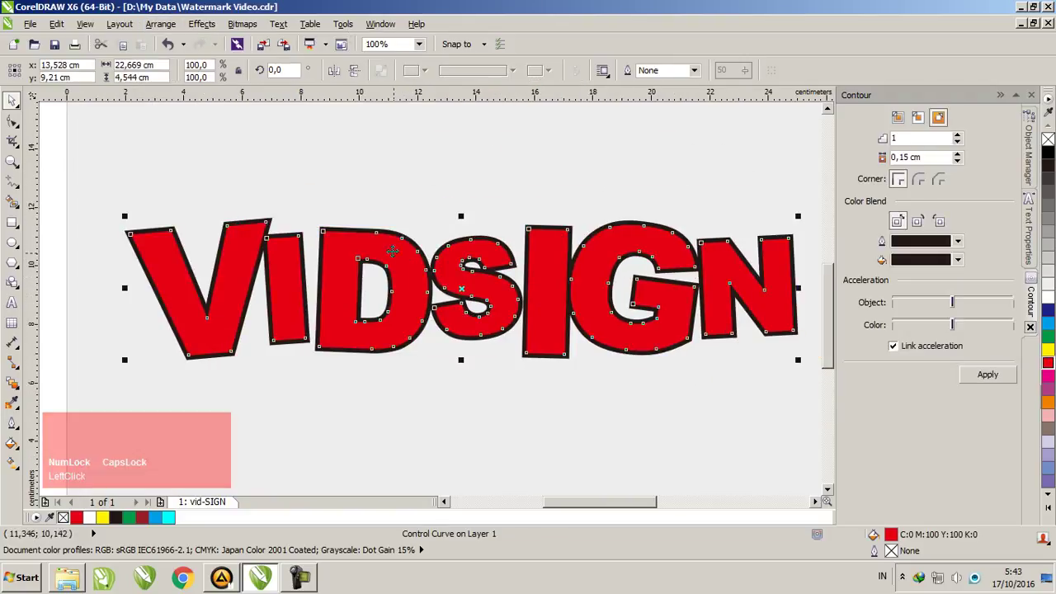
{"action": "scroll", "scroll_direction": "up", "scroll_amount": 3}
{"action": "scroll", "scroll_direction": "down", "scroll_amount": 3}
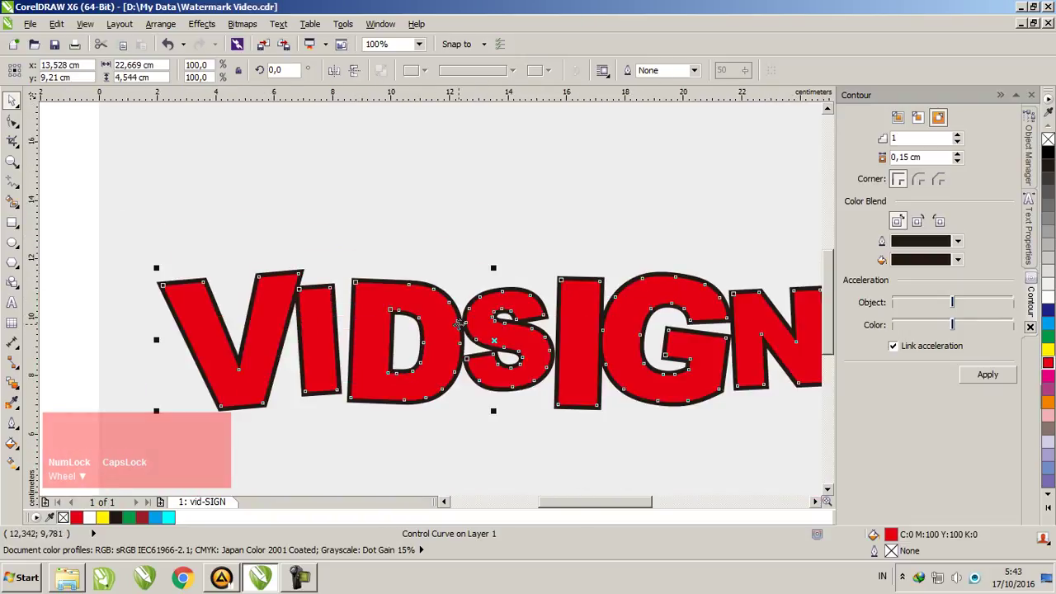
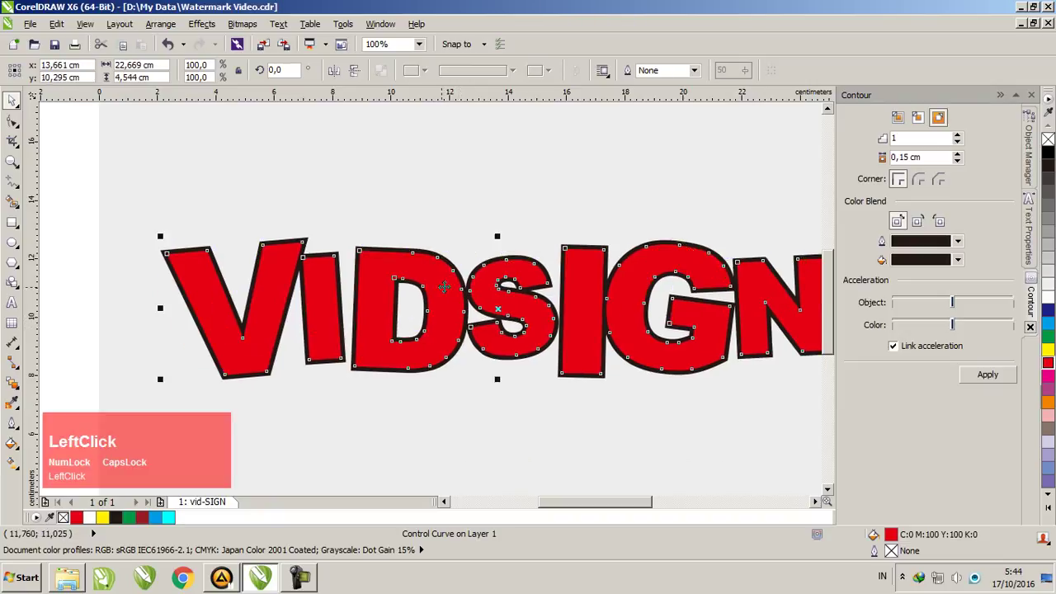
{"action": "key", "text": "ctrl+z"}
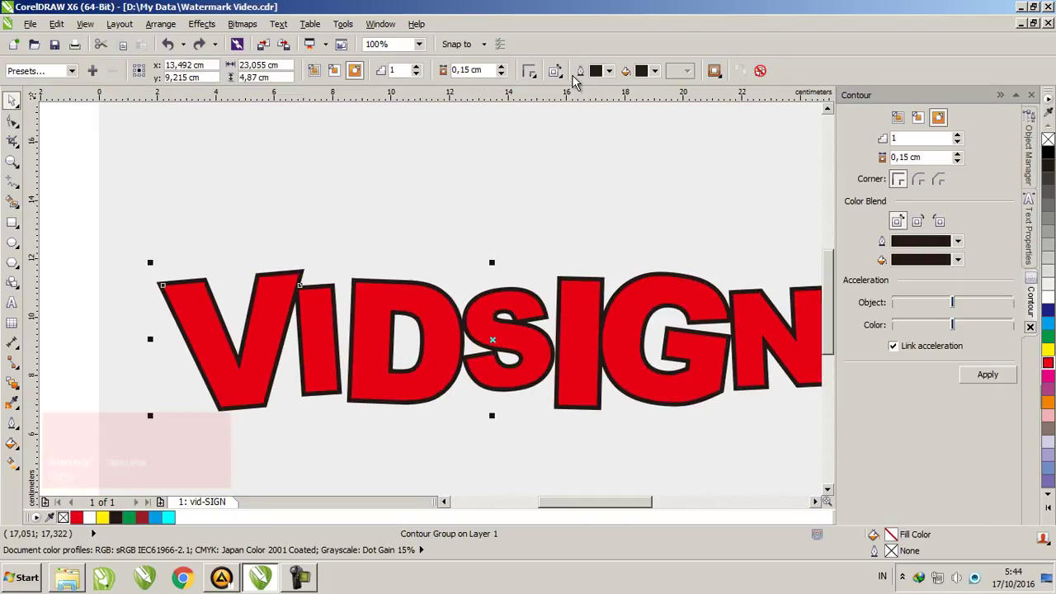
{"action": "left_click", "coordinate": [431, 230]}
{"action": "scroll", "scroll_direction": "up", "scroll_amount": 3}
{"action": "scroll", "scroll_direction": "down", "scroll_amount": 3}
{"action": "scroll", "scroll_direction": "up", "scroll_amount": 3}
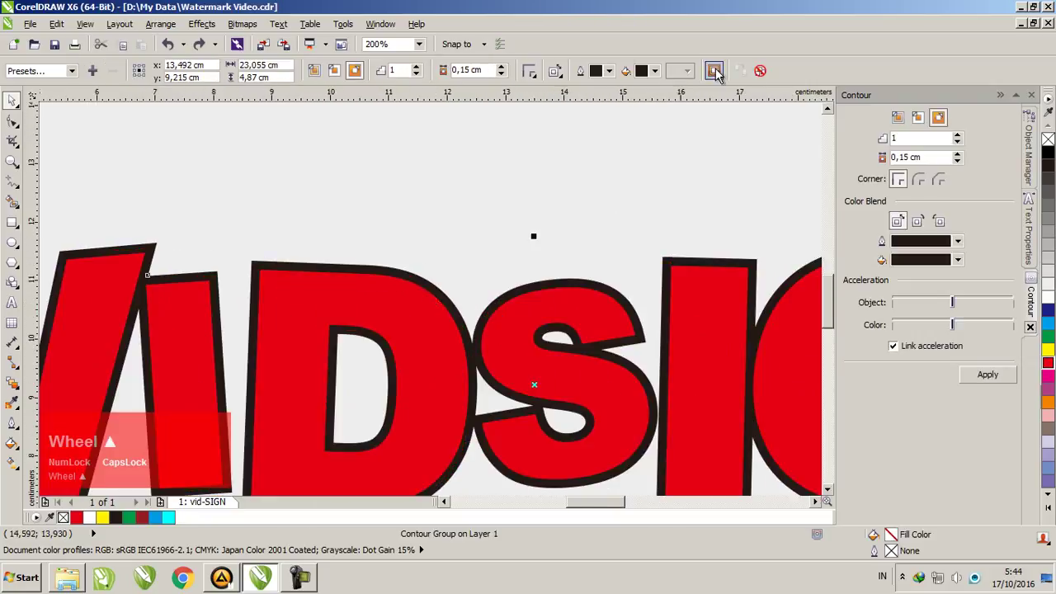
{"action": "scroll", "scroll_direction": "down", "scroll_amount": 3}
{"action": "scroll", "scroll_direction": "up", "scroll_amount": 3}
{"action": "left_click", "coordinate": [175, 32]}
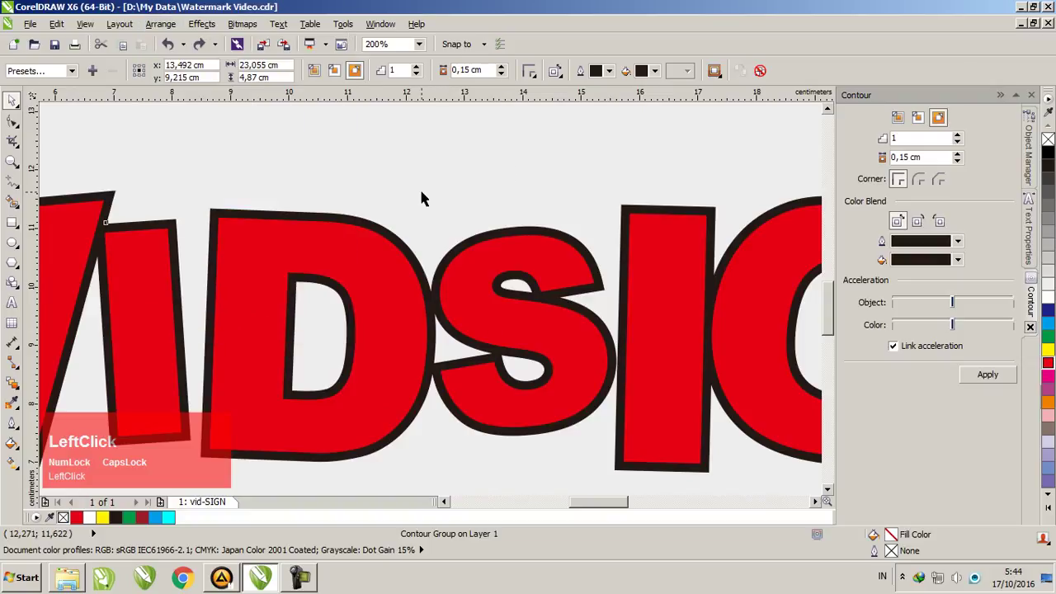
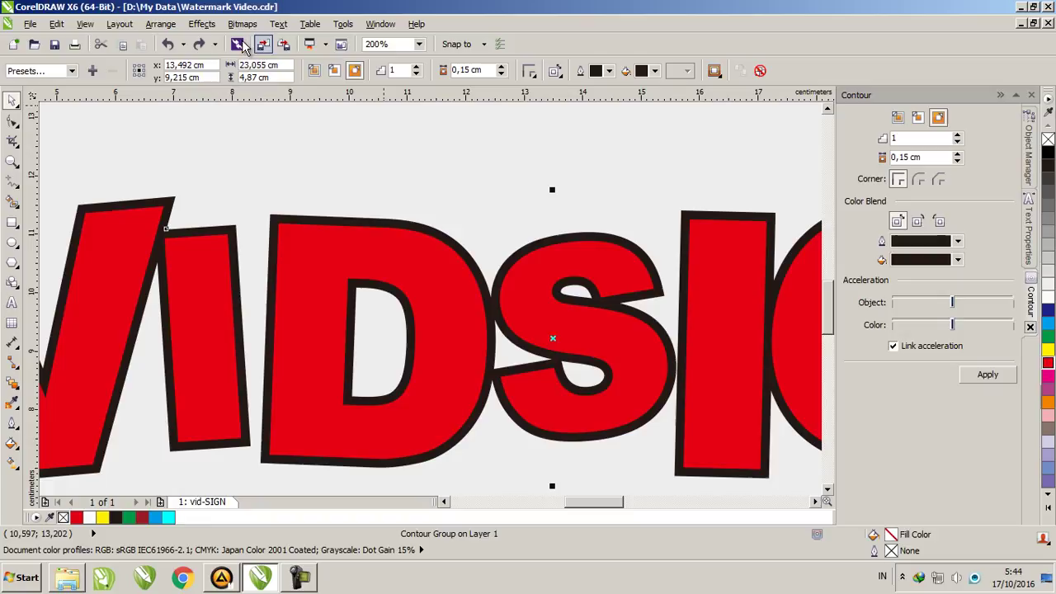
- Break the contour group apart and fill the letters white inside the red outline band
{"action": "left_click", "coordinate": [174, 33]}
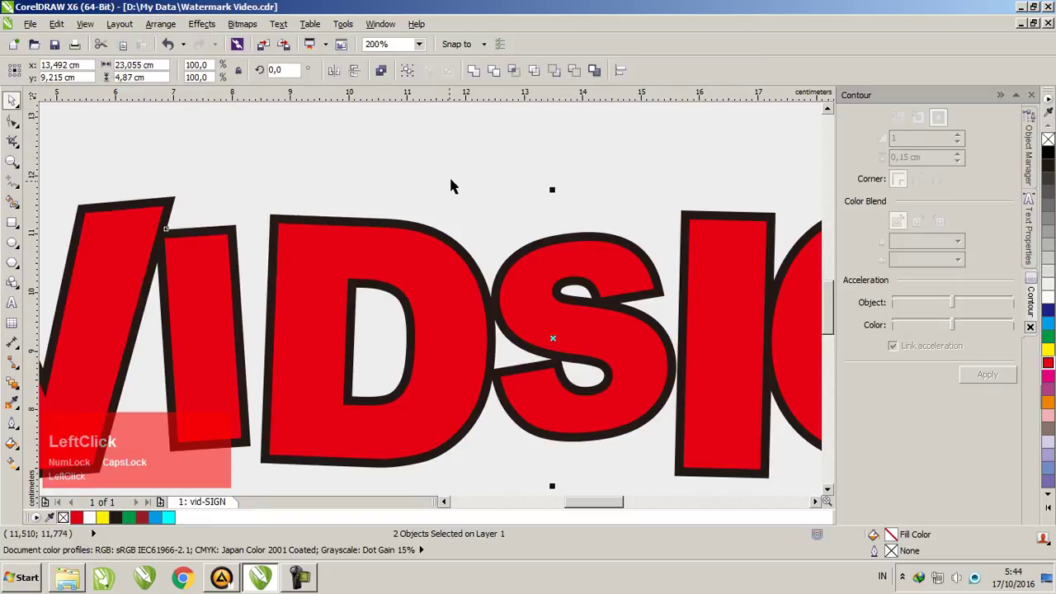
{"action": "scroll", "scroll_direction": "down", "scroll_amount": 3}
{"action": "scroll", "scroll_direction": "up", "scroll_amount": 3}
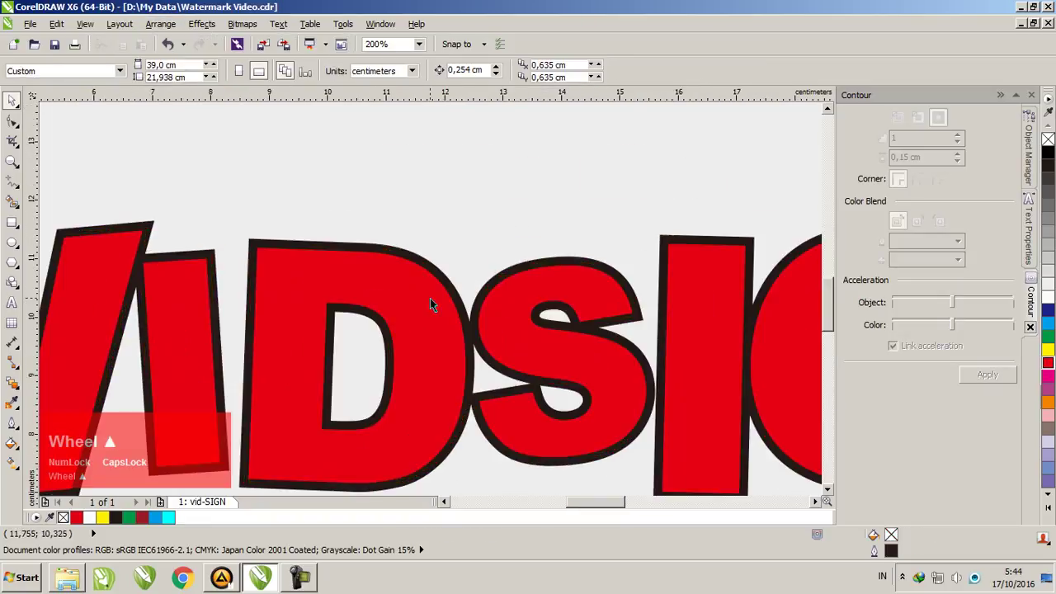
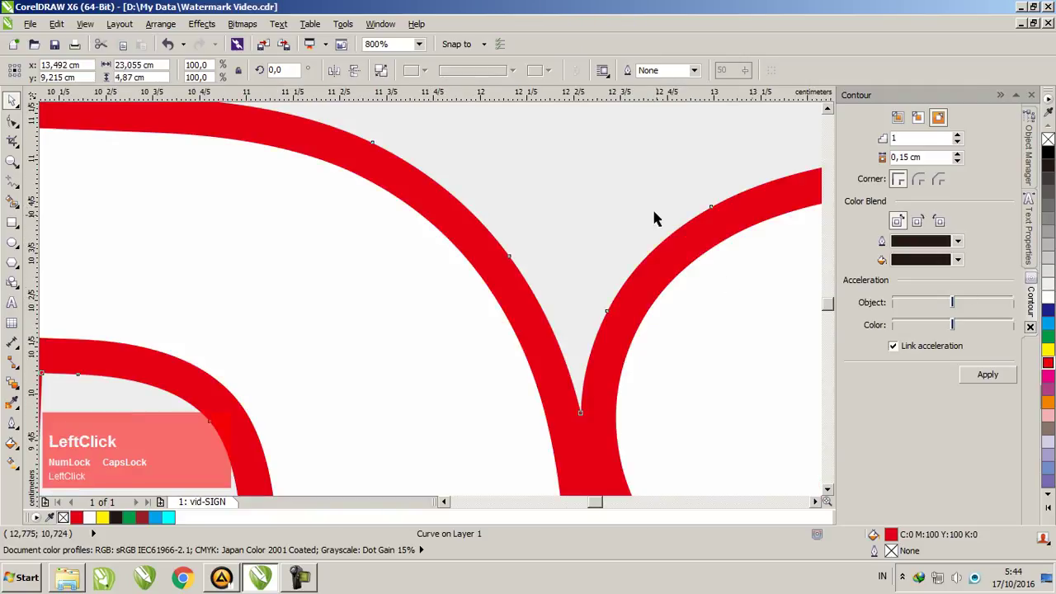
{"action": "scroll", "scroll_direction": "down", "scroll_amount": 3}
{"action": "scroll", "scroll_direction": "up", "scroll_amount": 3}
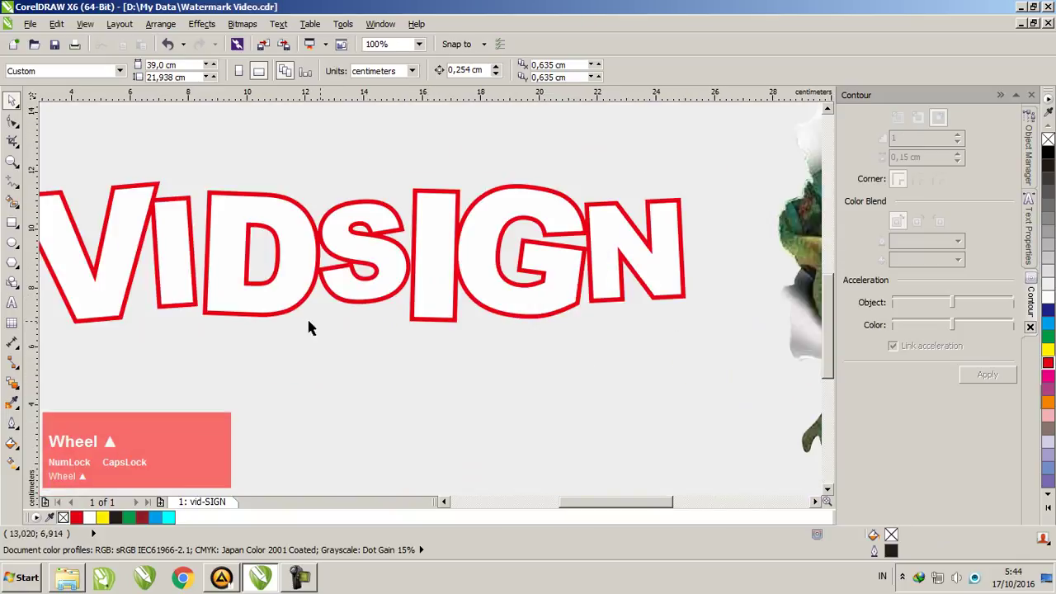
{"action": "scroll", "scroll_direction": "down", "scroll_amount": 3}
{"action": "scroll", "scroll_direction": "up", "scroll_amount": 3}
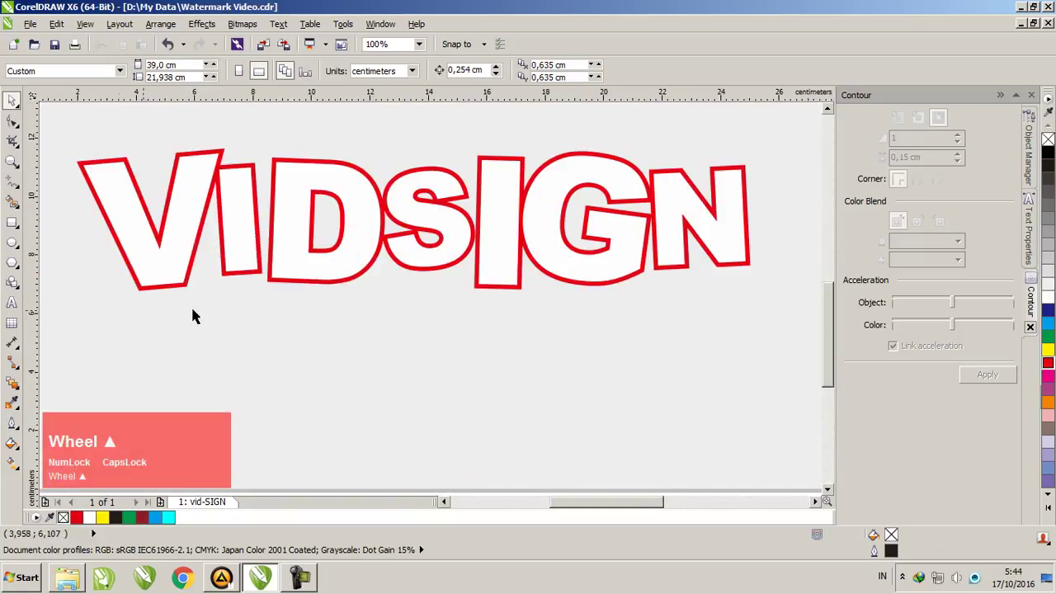
{"action": "left_click", "coordinate": [17, 383]}
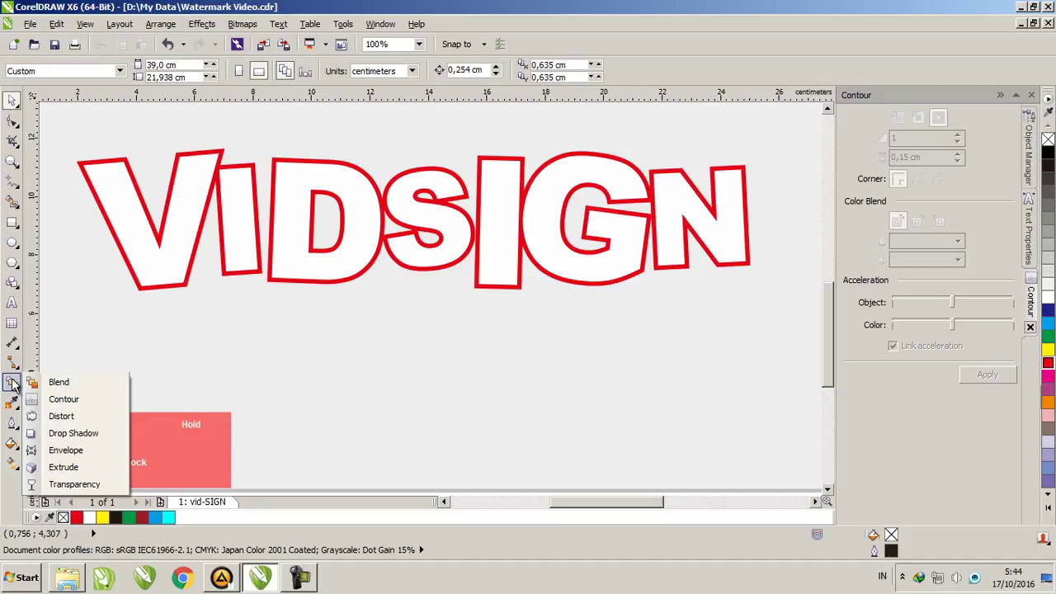
- Switch to the Interactive Extrude tool and pick the red VIDSIGN outline shape
{"action": "left_click", "coordinate": [112, 445]}
{"action": "scroll", "scroll_direction": "up", "scroll_amount": 3}
{"action": "left_click", "coordinate": [557, 319]}
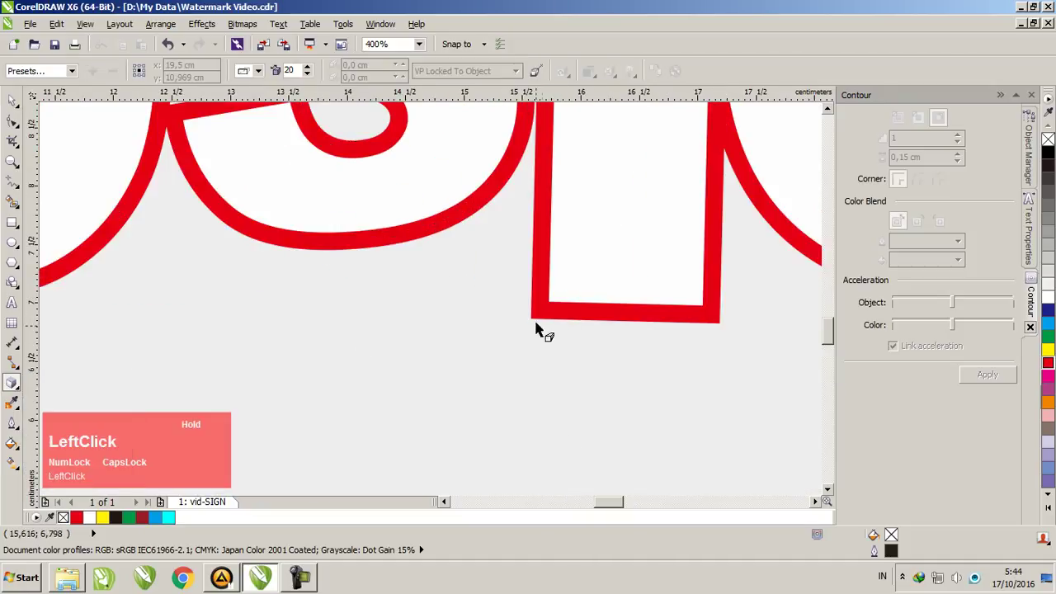
{"action": "scroll", "scroll_direction": "down", "scroll_amount": 3}
{"action": "key", "text": "space"}
{"action": "scroll", "scroll_direction": "up", "scroll_amount": 3}
{"action": "left_click", "coordinate": [447, 311]}
{"action": "key", "text": "space"}
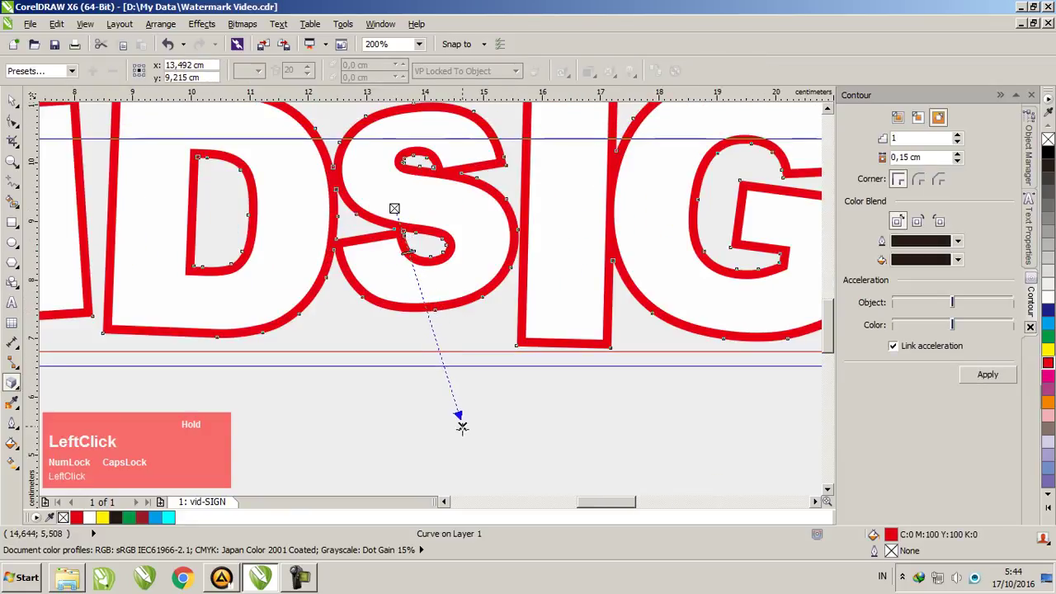
- Drag a red extrusion downward behind the VIDSIGN letters for a 3D look
{"action": "scroll", "scroll_direction": "down", "scroll_amount": 3}
{"action": "scroll", "scroll_direction": "up", "scroll_amount": 3}
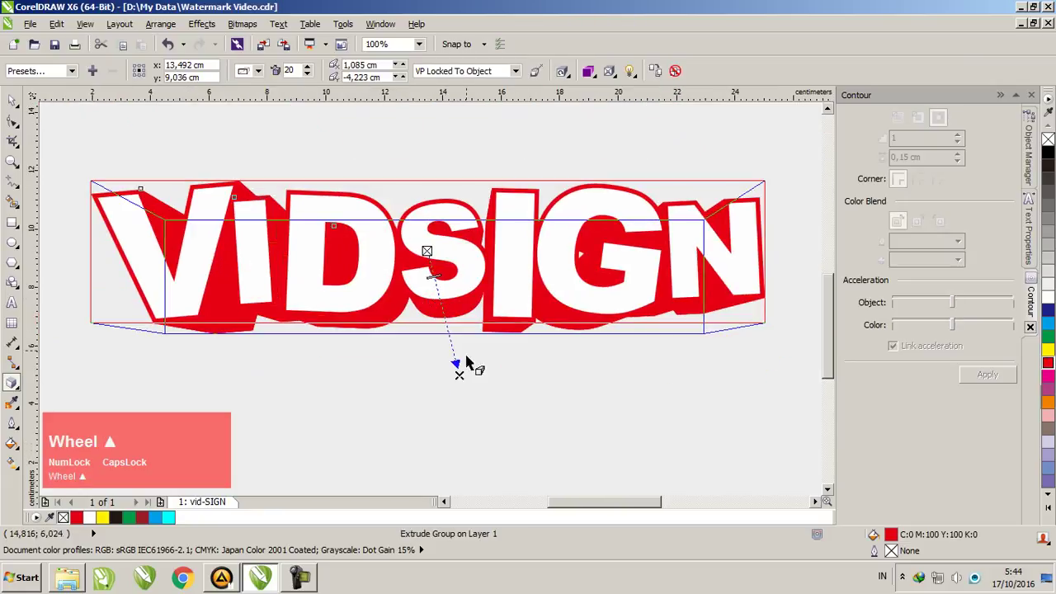
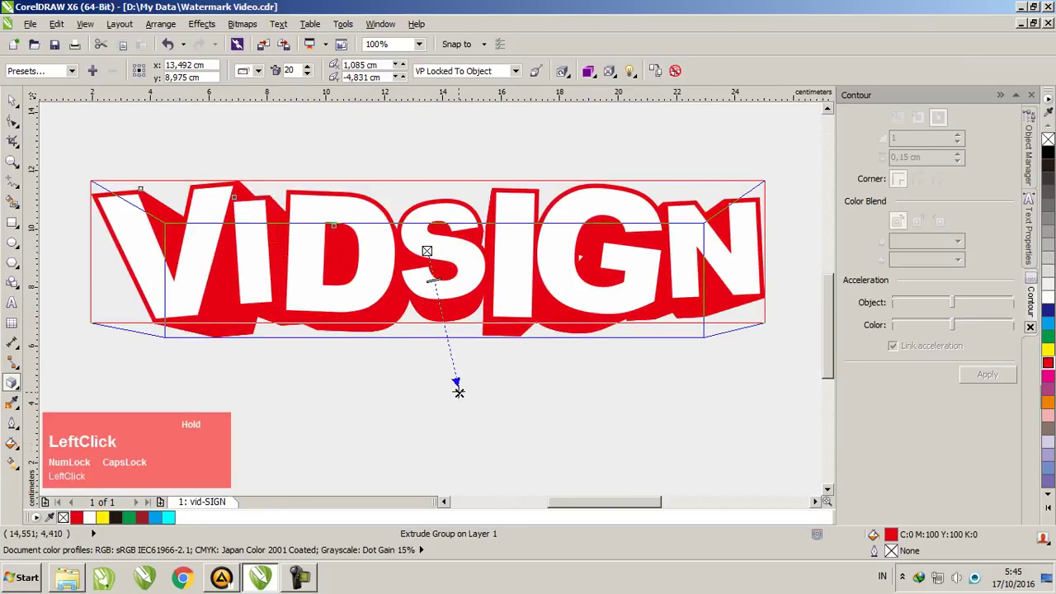
{"action": "scroll", "scroll_direction": "down", "scroll_amount": 3}
{"action": "scroll", "scroll_direction": "up", "scroll_amount": 3}
{"action": "key", "text": "space"}
{"action": "scroll", "scroll_direction": "down", "scroll_amount": 3}
{"action": "left_click", "coordinate": [166, 250]}
{"action": "scroll", "scroll_direction": "up", "scroll_amount": 3}
{"action": "scroll", "scroll_direction": "down", "scroll_amount": 3}
{"action": "scroll", "scroll_direction": "up", "scroll_amount": 3}
{"action": "left_click", "coordinate": [418, 359]}
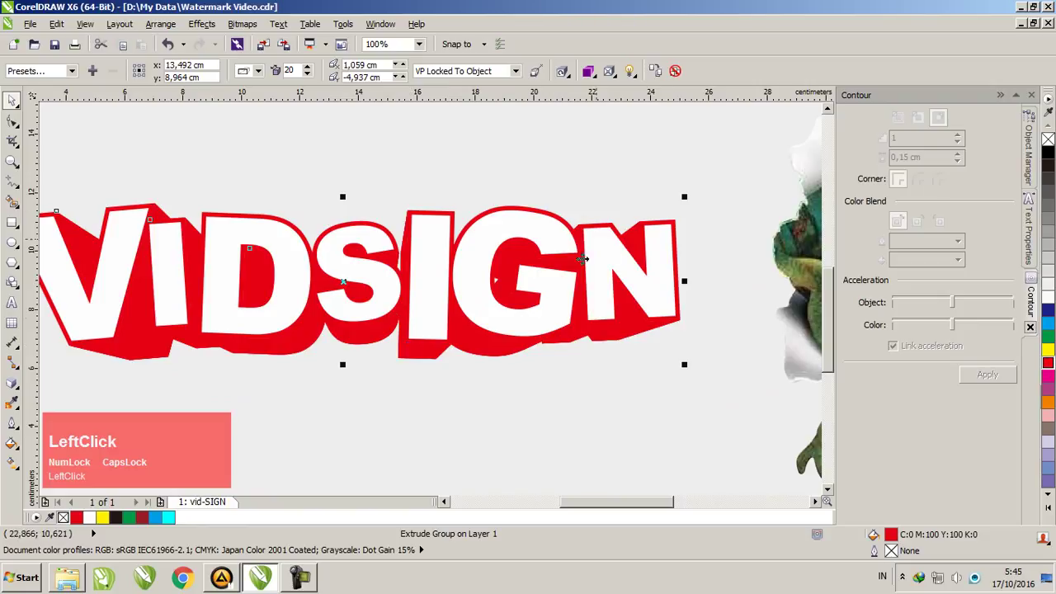
{"action": "scroll", "scroll_direction": "down", "scroll_amount": 3}
{"action": "scroll", "scroll_direction": "up", "scroll_amount": 3}
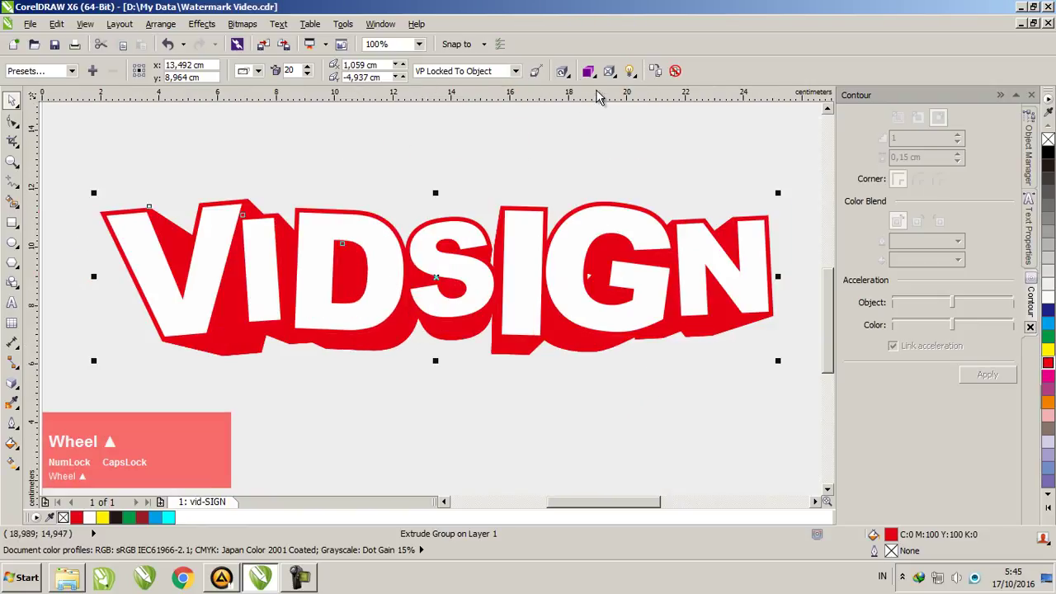
- Set Extrusion color to Use solid color in bright red, then deselect the lettering
{"action": "scroll", "scroll_direction": "up", "scroll_amount": 3}
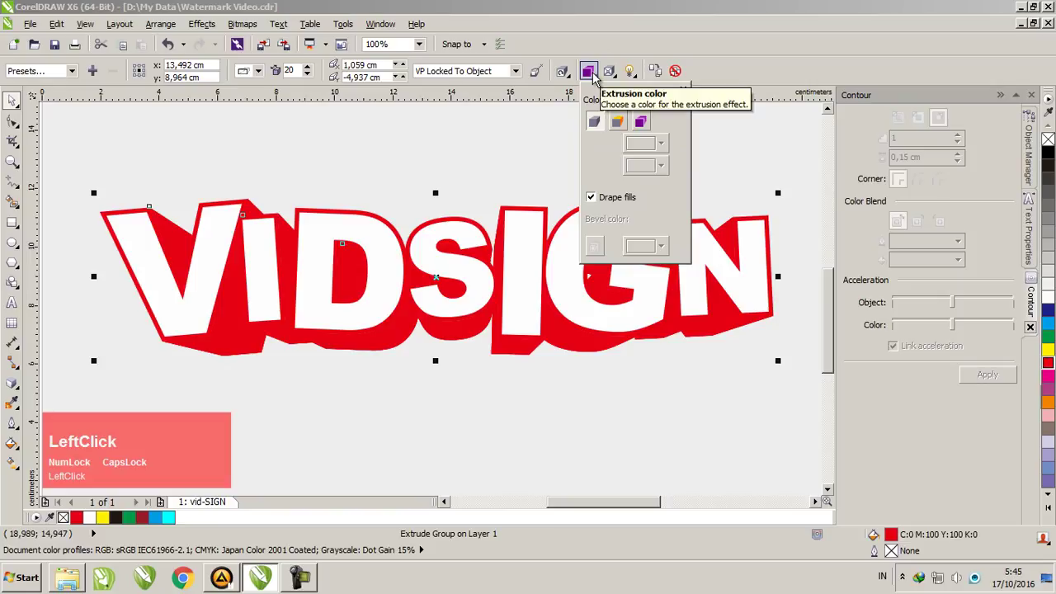
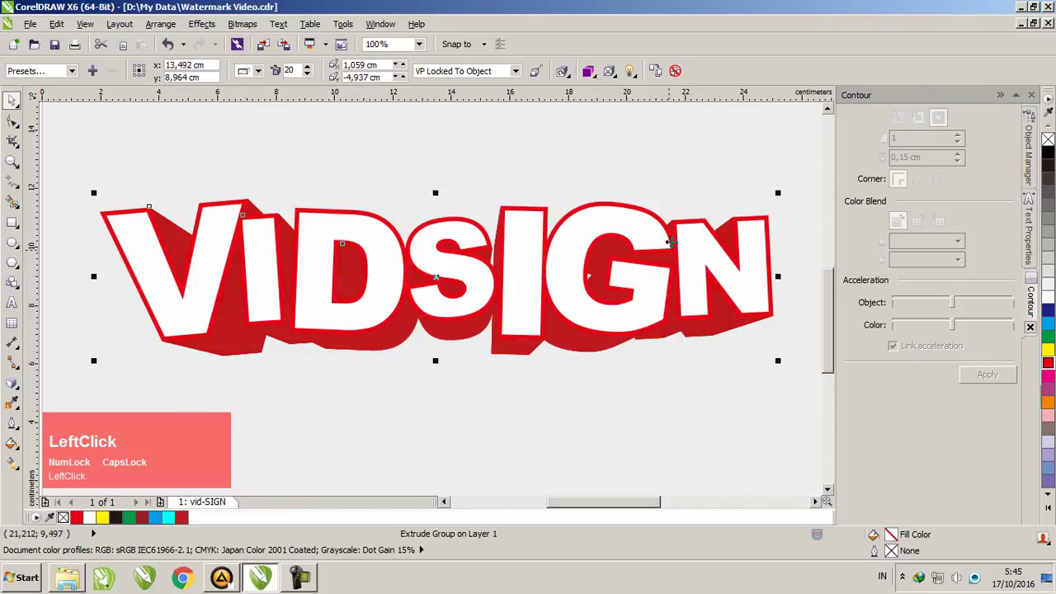
{"action": "left_click", "coordinate": [593, 76]}
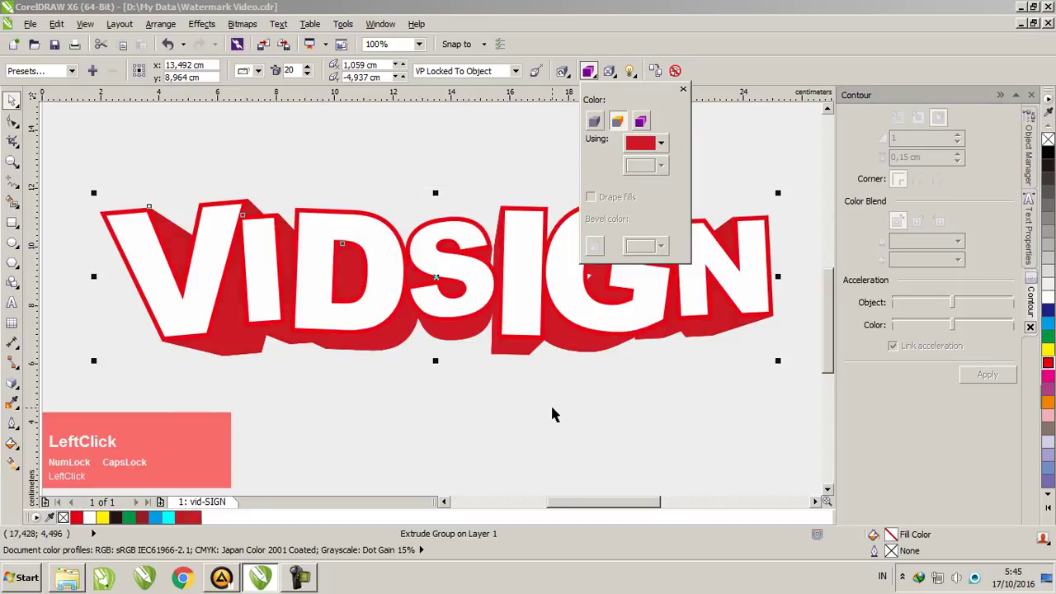
{"action": "scroll", "scroll_direction": "up", "scroll_amount": 3}
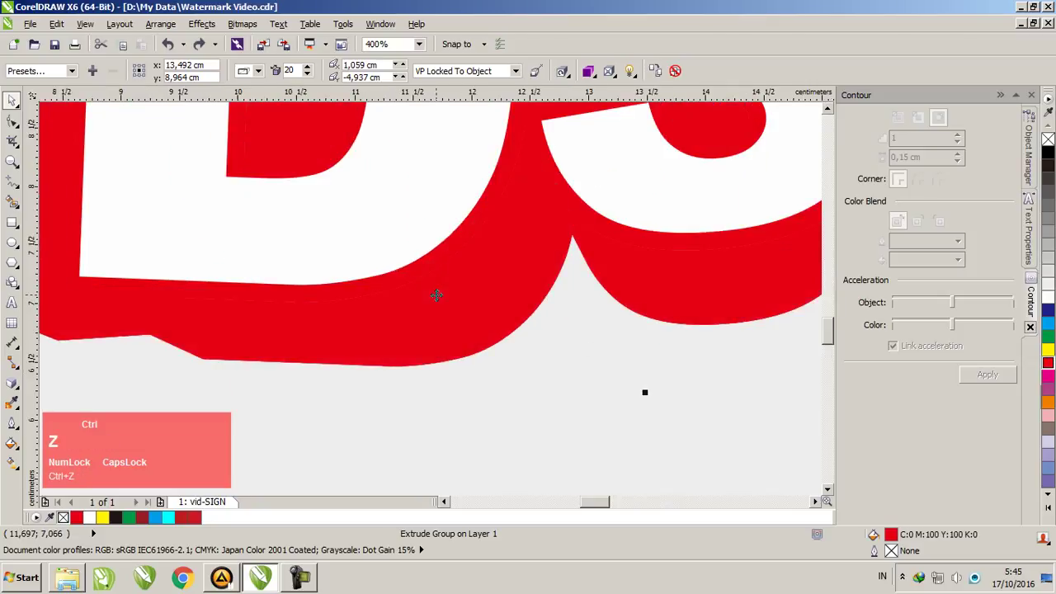
{"action": "left_click", "coordinate": [598, 373]}
{"action": "scroll", "scroll_direction": "down", "scroll_amount": 3}
{"action": "scroll", "scroll_direction": "up", "scroll_amount": 3}
{"action": "scroll", "scroll_direction": "down", "scroll_amount": 3}
{"action": "scroll", "scroll_direction": "up", "scroll_amount": 3}
{"action": "scroll", "scroll_direction": "down", "scroll_amount": 3}
{"action": "scroll", "scroll_direction": "up", "scroll_amount": 3}
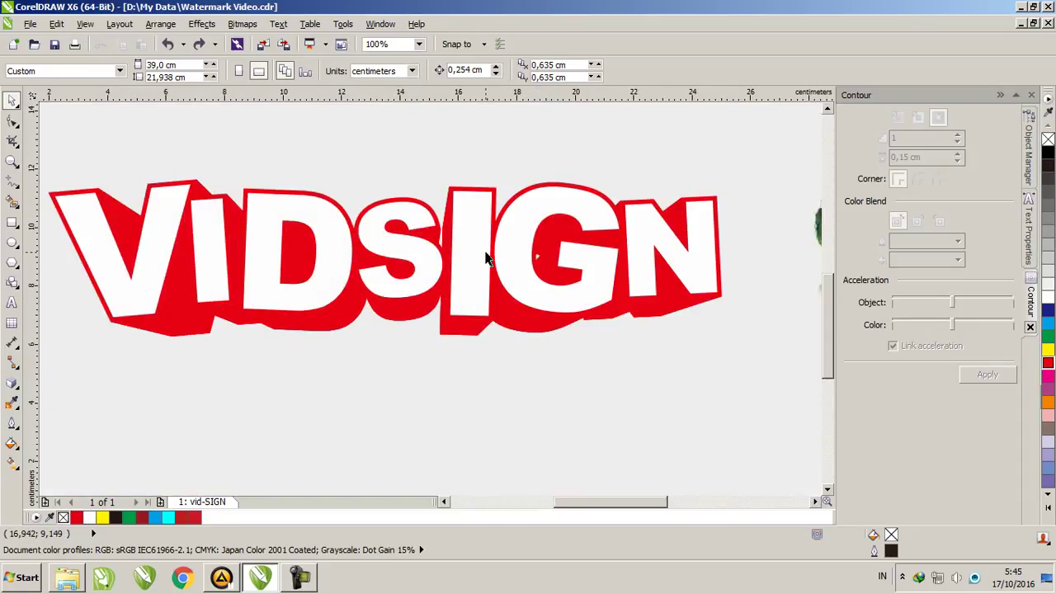
{"action": "scroll", "scroll_direction": "down", "scroll_amount": 3}
{"action": "scroll", "scroll_direction": "up", "scroll_amount": 3}
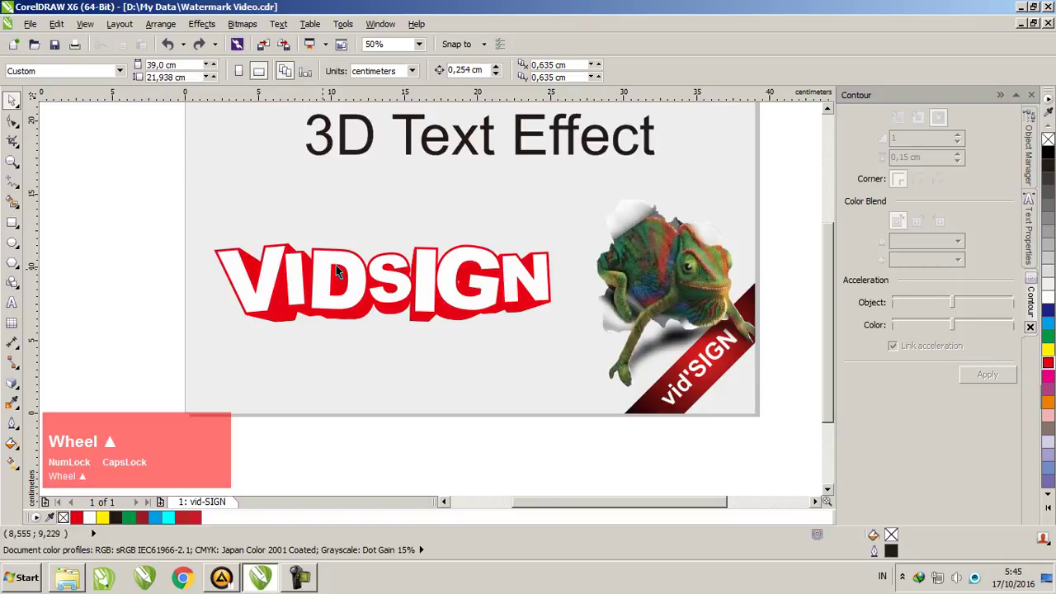
{"action": "scroll", "scroll_direction": "up", "scroll_amount": 3}
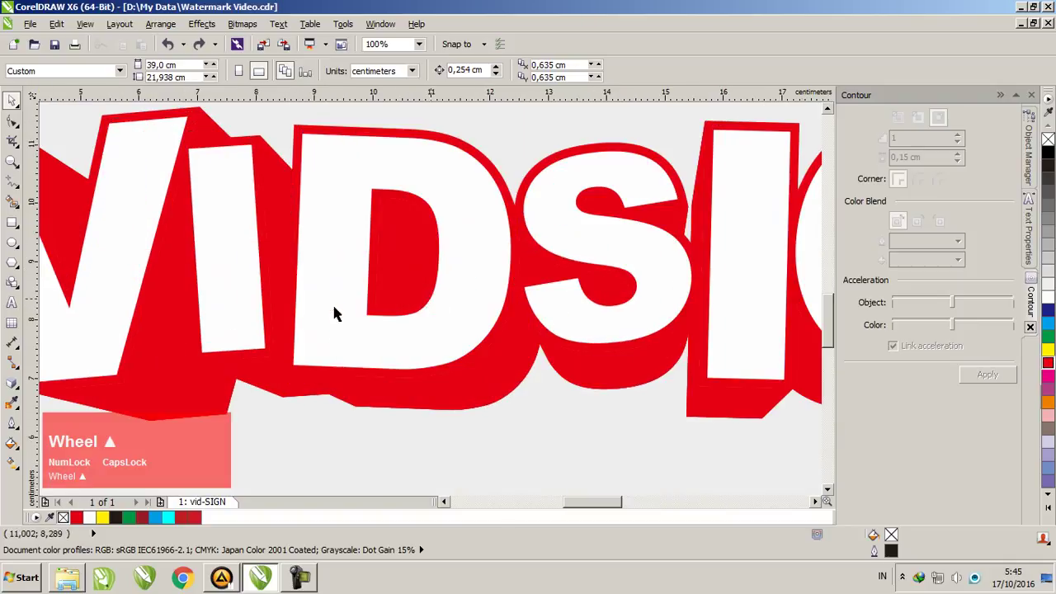
{"action": "left_click", "coordinate": [474, 245]}
{"action": "scroll", "scroll_direction": "down", "scroll_amount": 3}
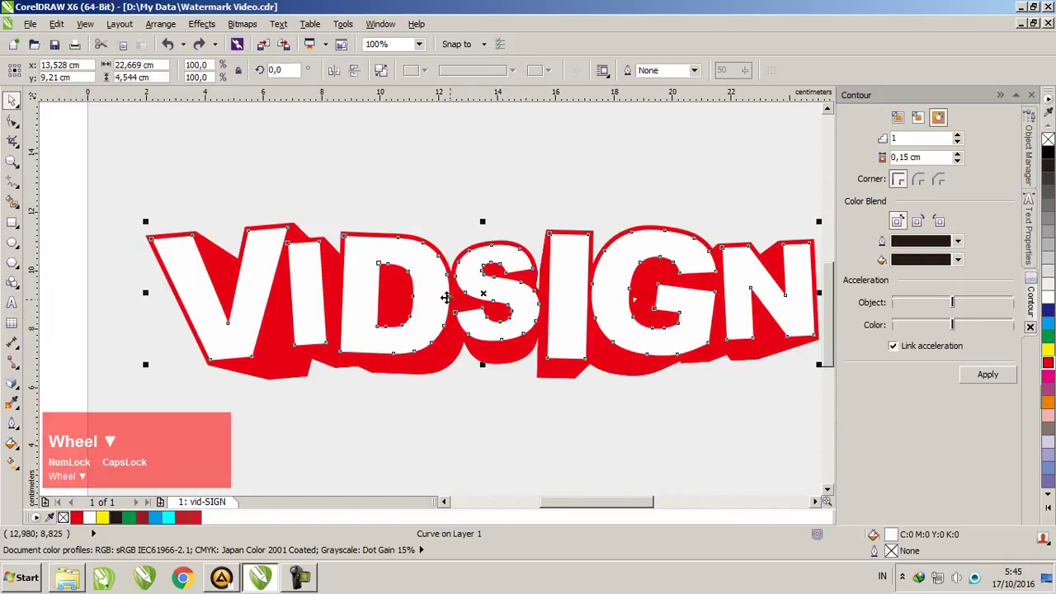
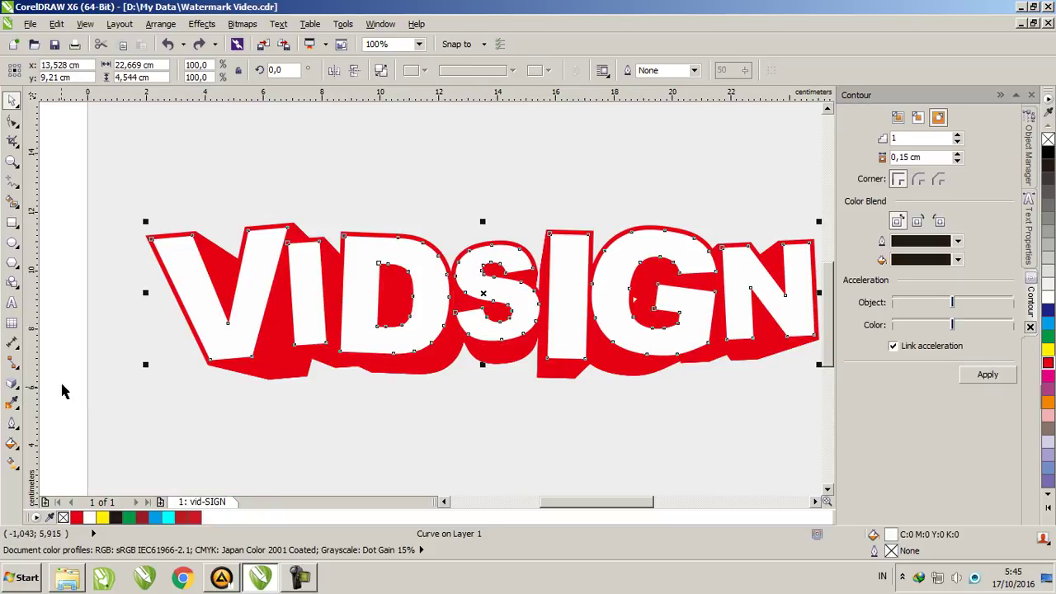
- Apply a linear white-to-pink fountain fill to the letter faces, then select the red extrude group
{"action": "left_click", "coordinate": [16, 392]}
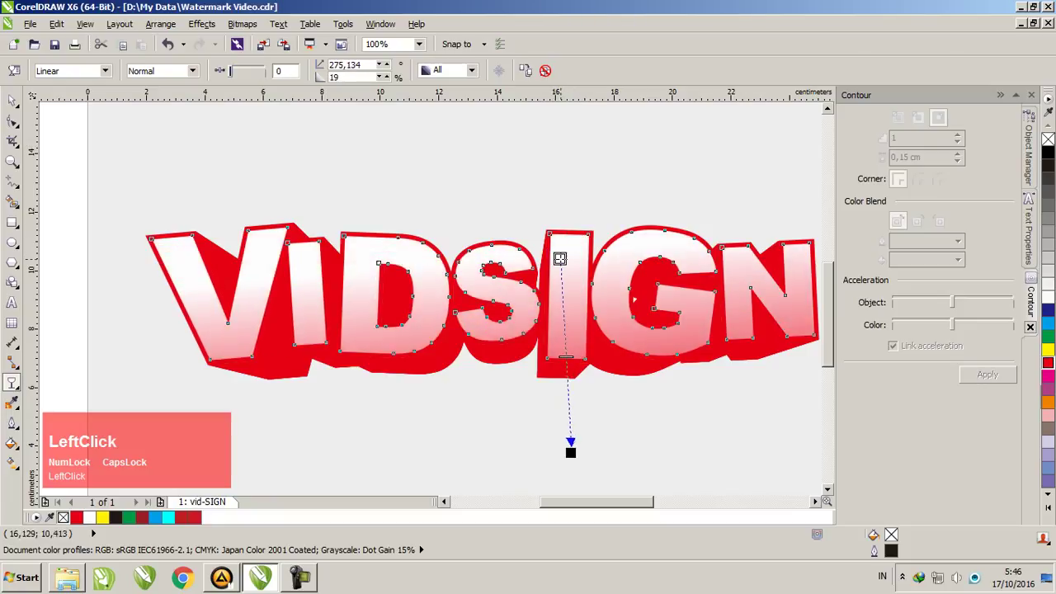
{"action": "key", "text": "space"}
{"action": "left_click", "coordinate": [489, 402]}
{"action": "scroll", "scroll_direction": "down", "scroll_amount": 3}
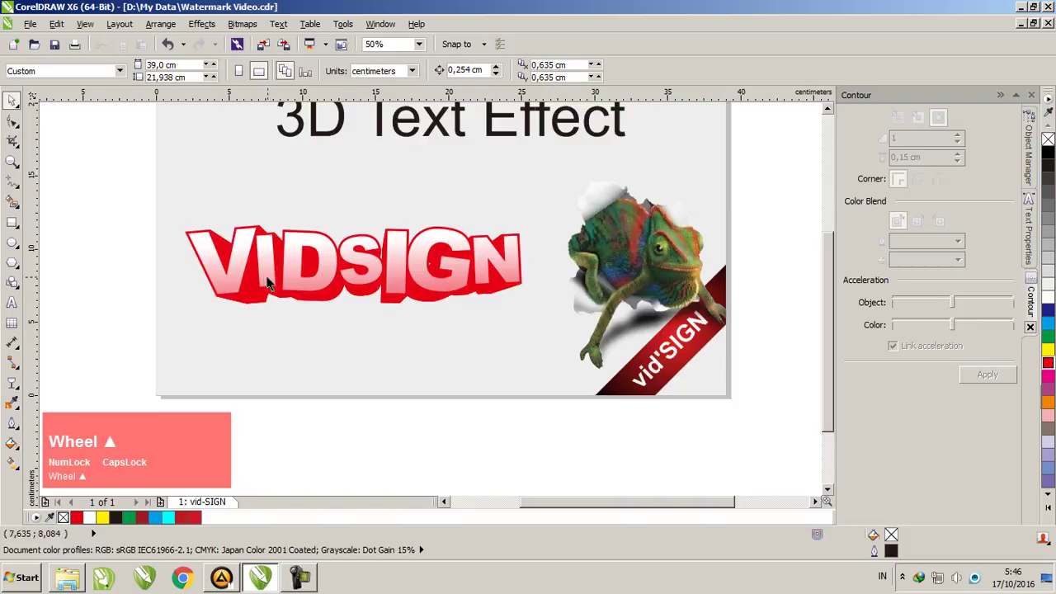
{"action": "scroll", "scroll_direction": "up", "scroll_amount": 3}
{"action": "scroll", "scroll_direction": "down", "scroll_amount": 3}
{"action": "scroll", "scroll_direction": "up", "scroll_amount": 3}
{"action": "scroll", "scroll_direction": "down", "scroll_amount": 3}
{"action": "scroll", "scroll_direction": "up", "scroll_amount": 3}
{"action": "left_click", "coordinate": [368, 290]}
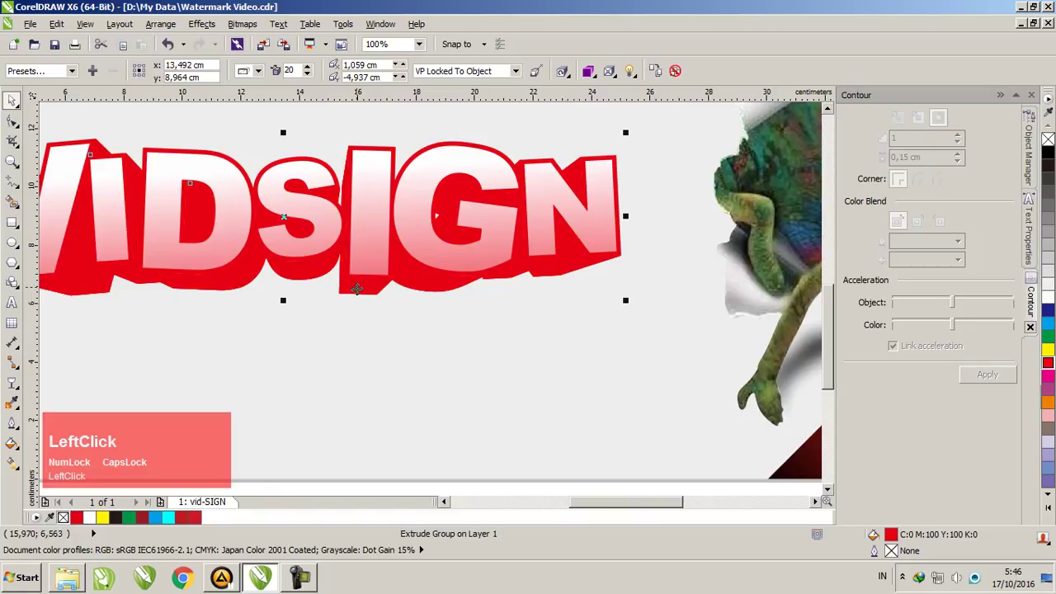
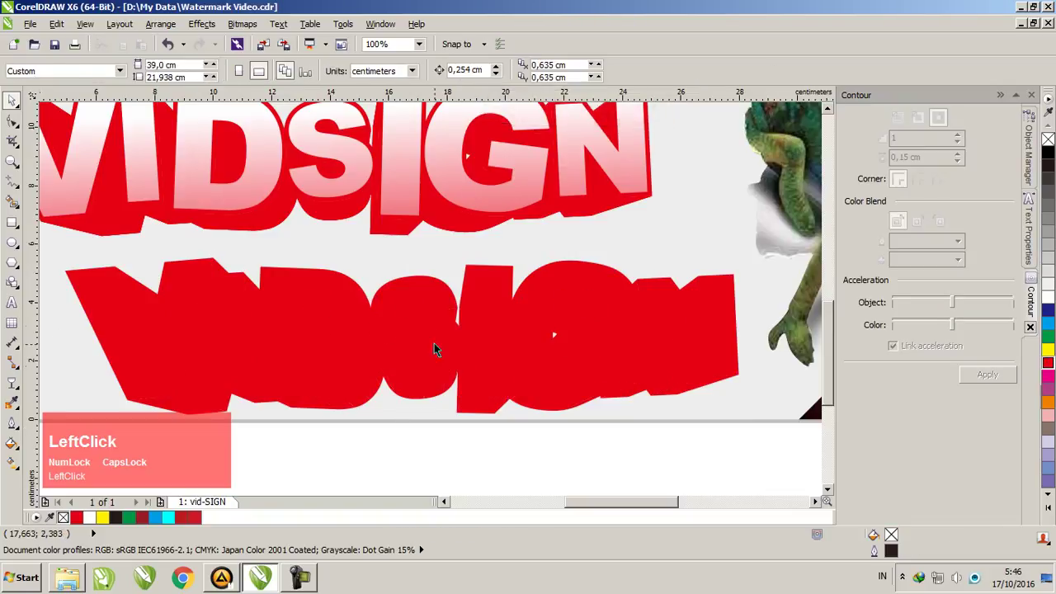
- Select the solid red lettering copy and delete its stray inner pieces into one curve
{"action": "scroll", "scroll_direction": "up", "scroll_amount": 3}
{"action": "left_click", "coordinate": [173, 217]}
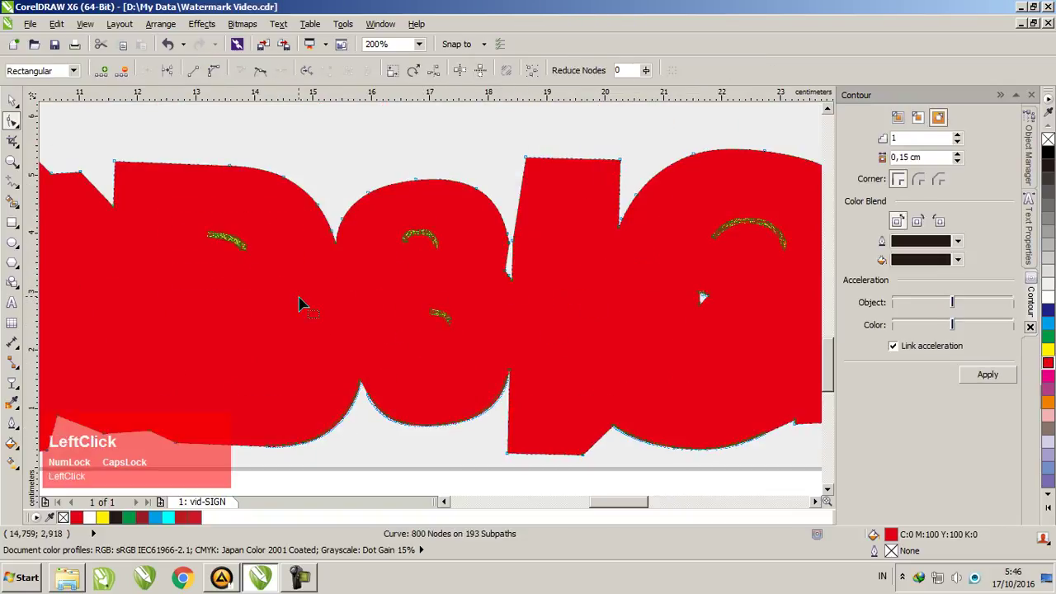
{"action": "key", "text": "Delete"}
{"action": "left_click", "coordinate": [403, 231]}
{"action": "key", "text": "Delete"}
{"action": "left_click", "coordinate": [709, 208]}
{"action": "key", "text": "Delete"}
{"action": "scroll", "scroll_direction": "down", "scroll_amount": 3}
{"action": "key", "text": "space"}
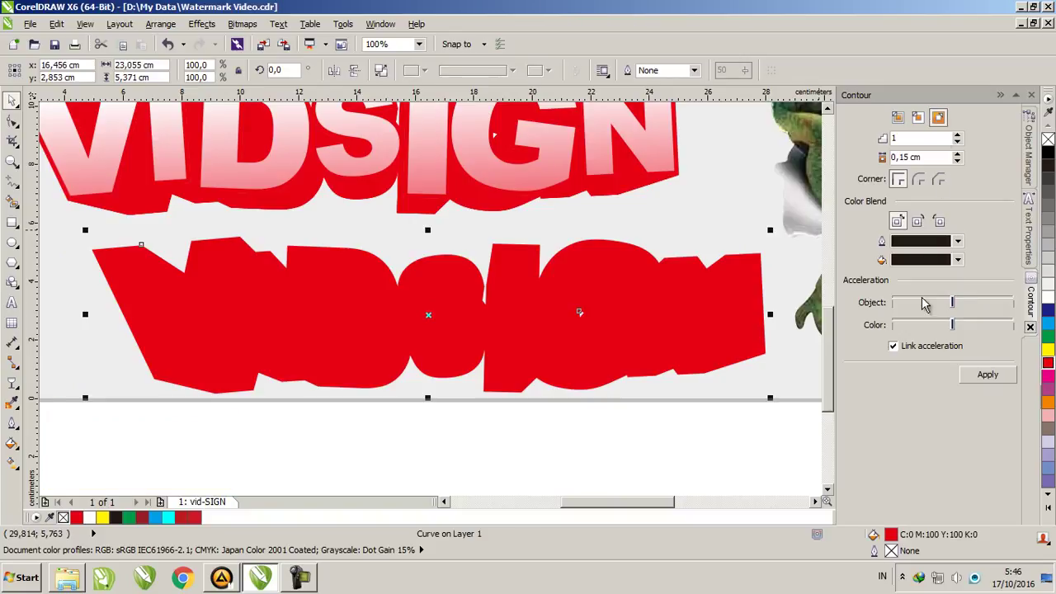
- Apply a 0.15 cm outside black contour to the red copy in the Contour docker
{"action": "left_click", "coordinate": [989, 378]}
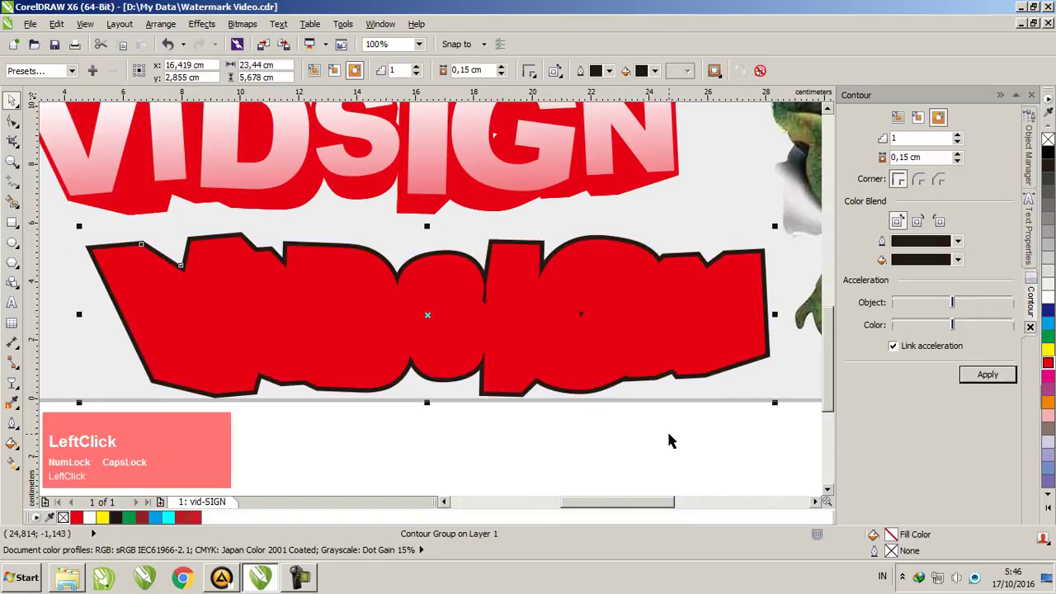
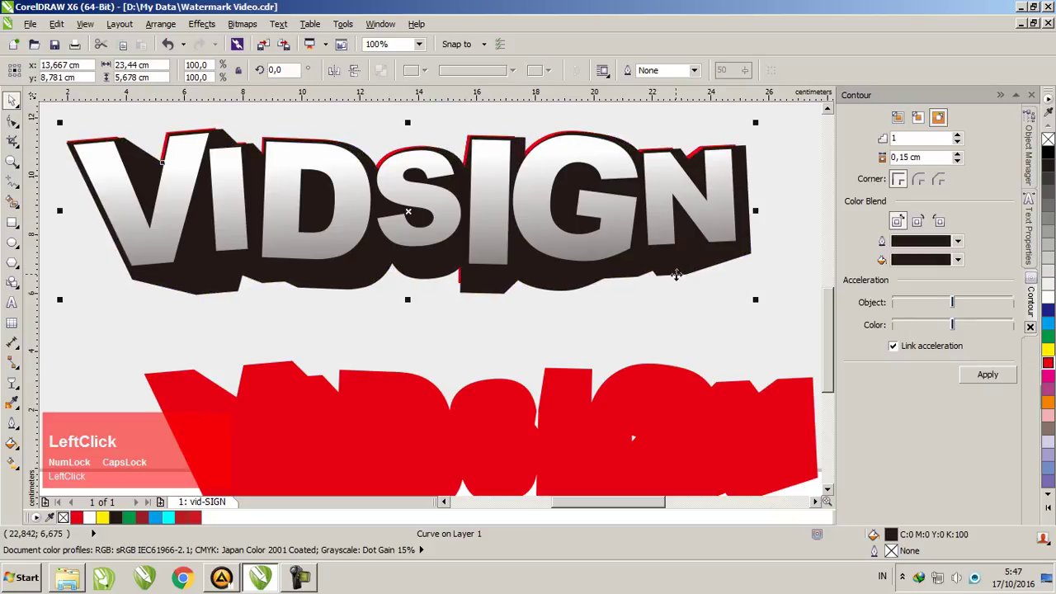
- Order the contour behind the red extrusion and recolour it dark maroon
{"action": "key", "text": "ctrl+Page_Down"}
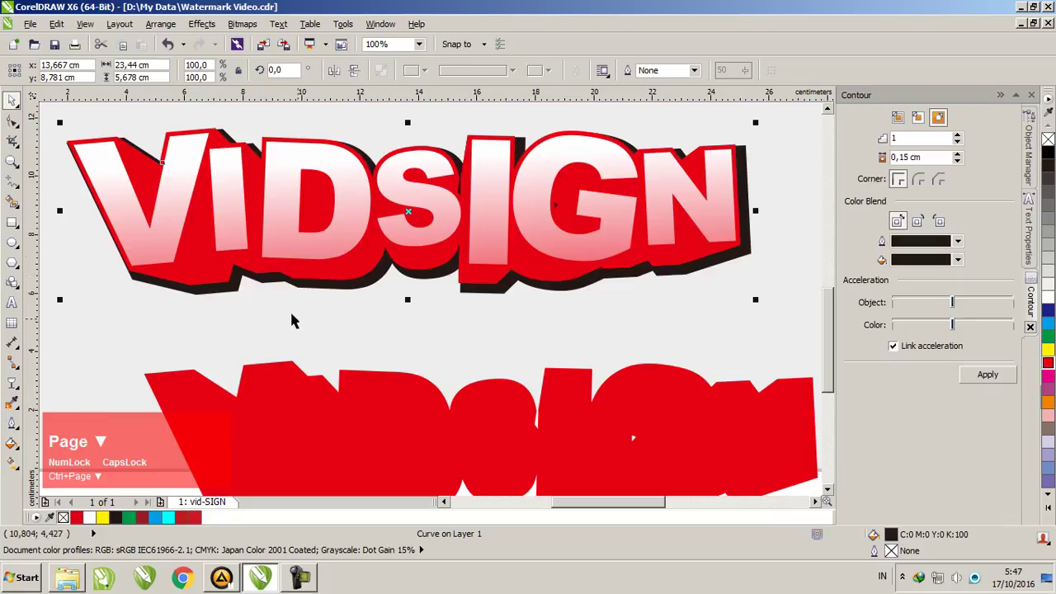
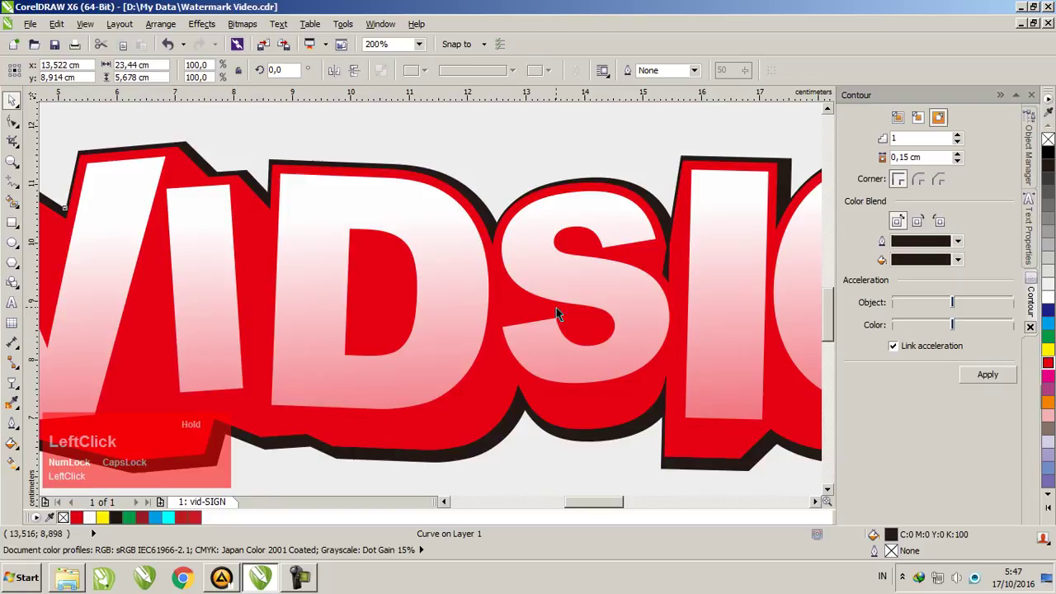
{"action": "scroll", "scroll_direction": "down", "scroll_amount": 3}
{"action": "scroll", "scroll_direction": "up", "scroll_amount": 3}
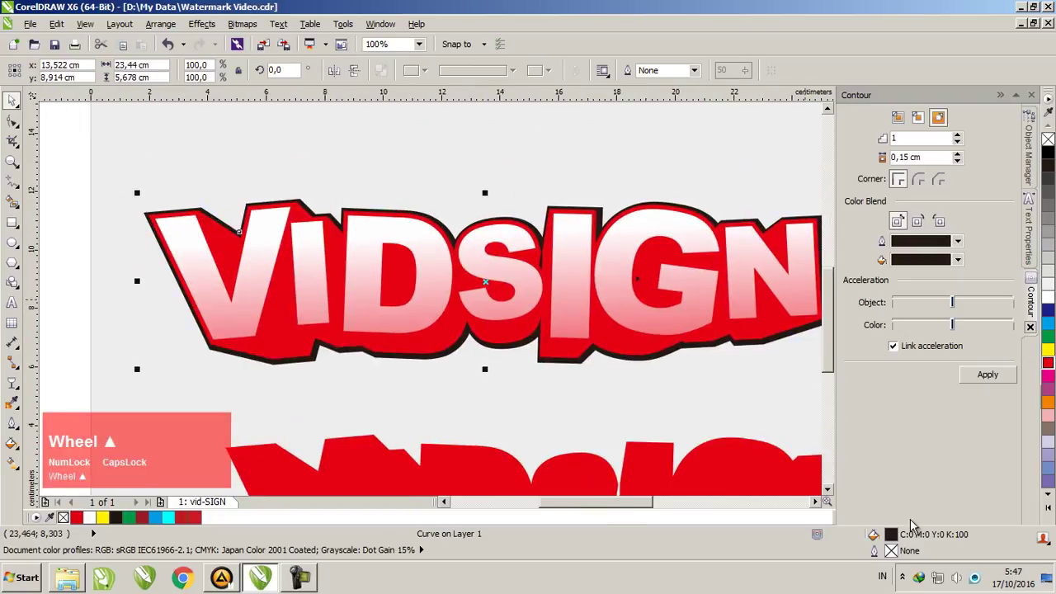
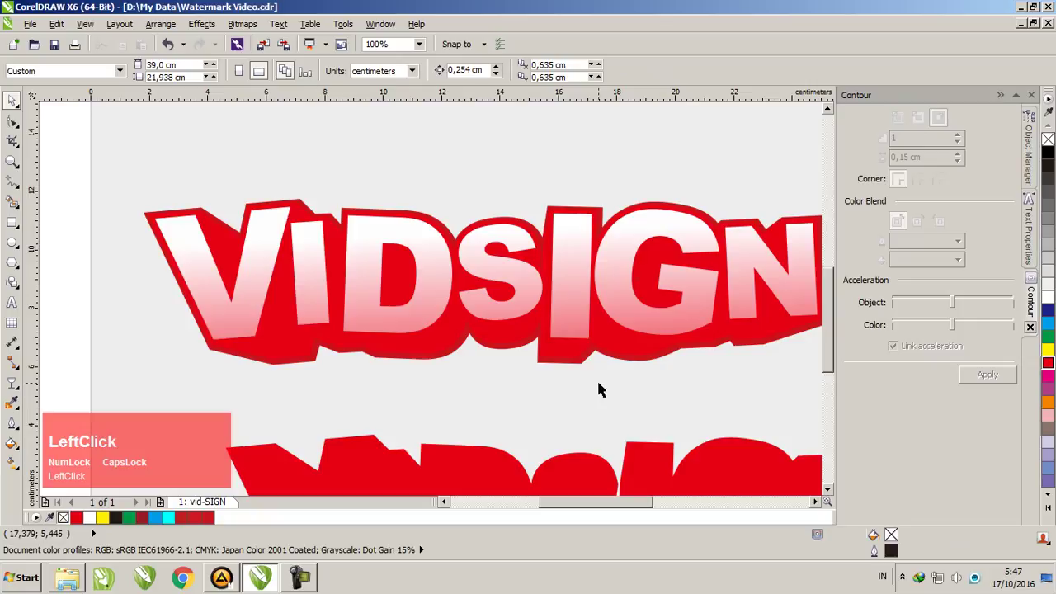
{"action": "scroll", "scroll_direction": "down", "scroll_amount": 3}
{"action": "scroll", "scroll_direction": "up", "scroll_amount": 3}
{"action": "scroll", "scroll_direction": "down", "scroll_amount": 3}
{"action": "scroll", "scroll_direction": "up", "scroll_amount": 3}
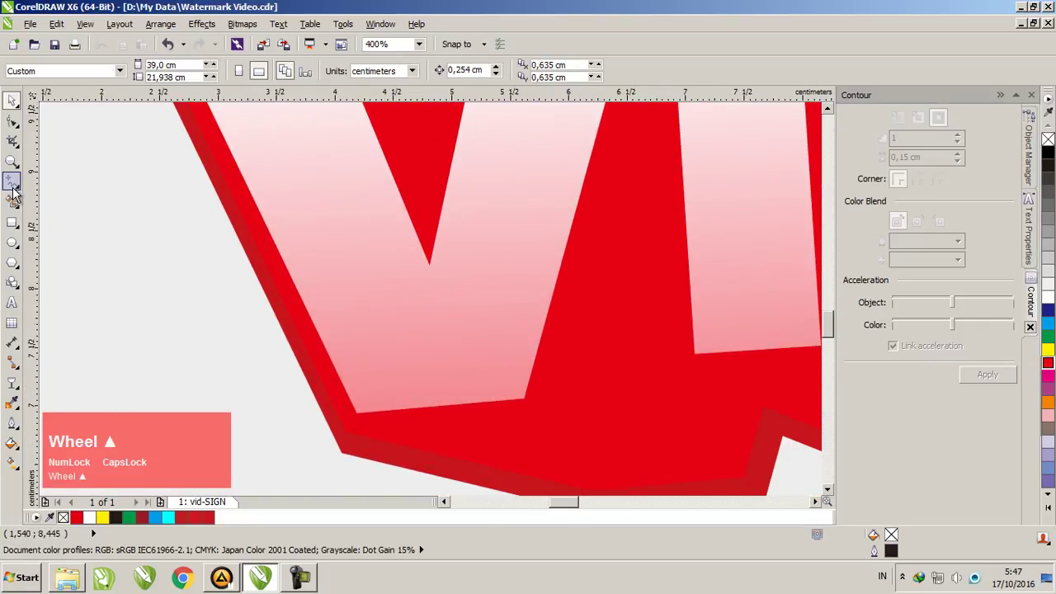
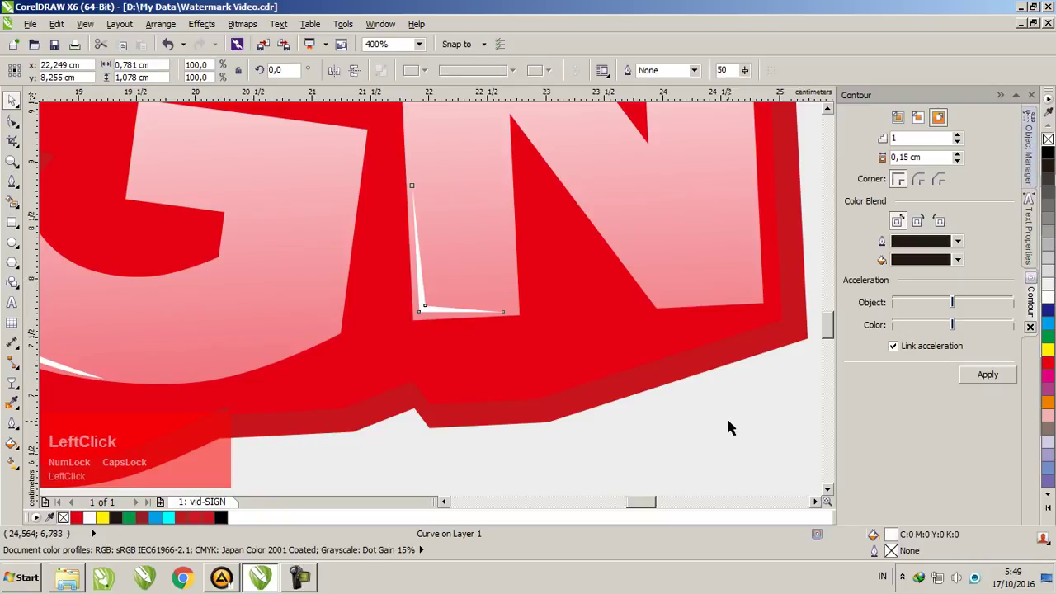
- Start another white Bezier highlight line along the N's diagonal edge
{"action": "scroll", "scroll_direction": "down", "scroll_amount": 3}
{"action": "scroll", "scroll_direction": "up", "scroll_amount": 3}
{"action": "key", "text": "space"}
{"action": "left_click", "coordinate": [335, 232]}
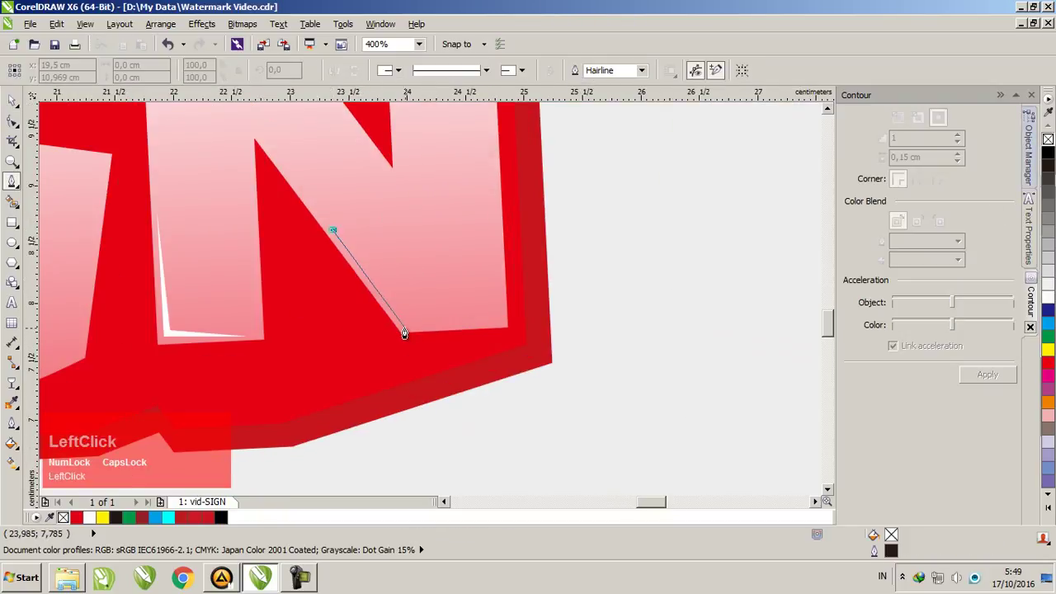
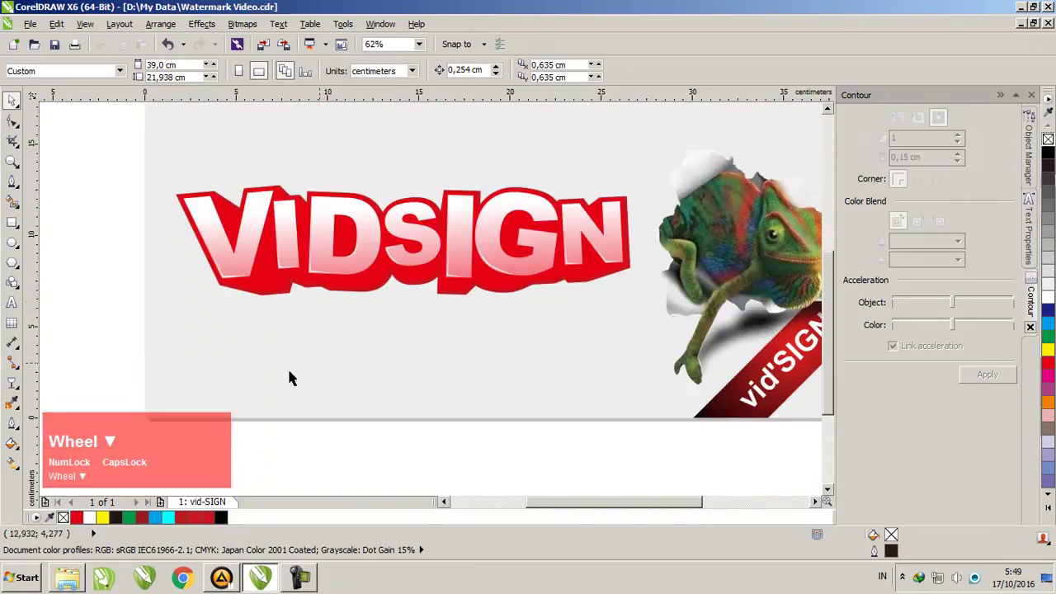
- Draw a dark grey ellipse, blur it with Gaussian Blur and position it under the lettering
{"action": "left_click", "coordinate": [17, 232]}
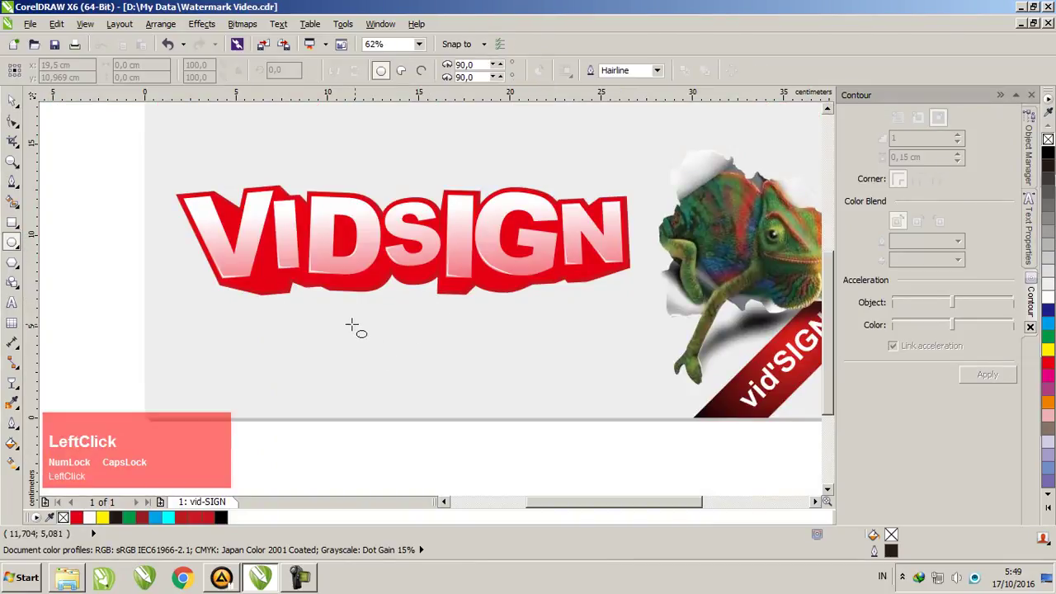
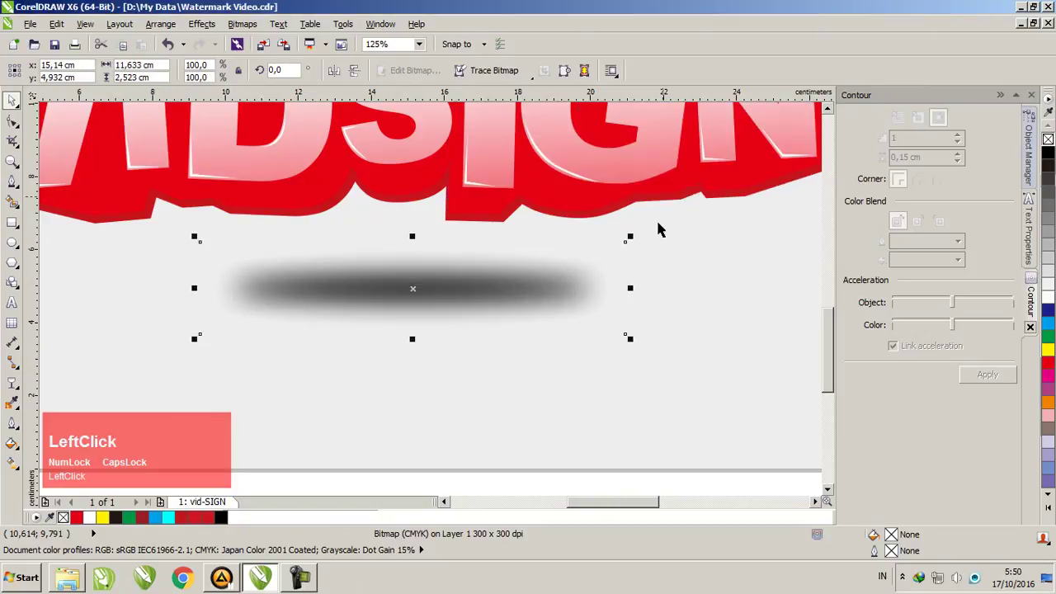
{"action": "scroll", "scroll_direction": "down", "scroll_amount": 3}
{"action": "scroll", "scroll_direction": "up", "scroll_amount": 3}
{"action": "left_click", "coordinate": [425, 334]}
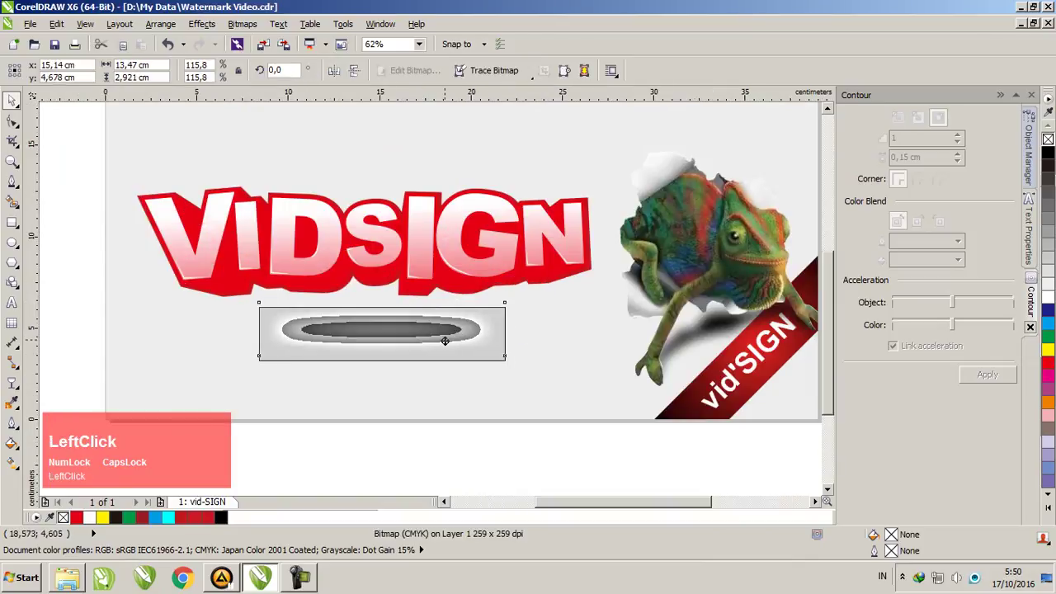
{"action": "scroll", "scroll_direction": "down", "scroll_amount": 3}
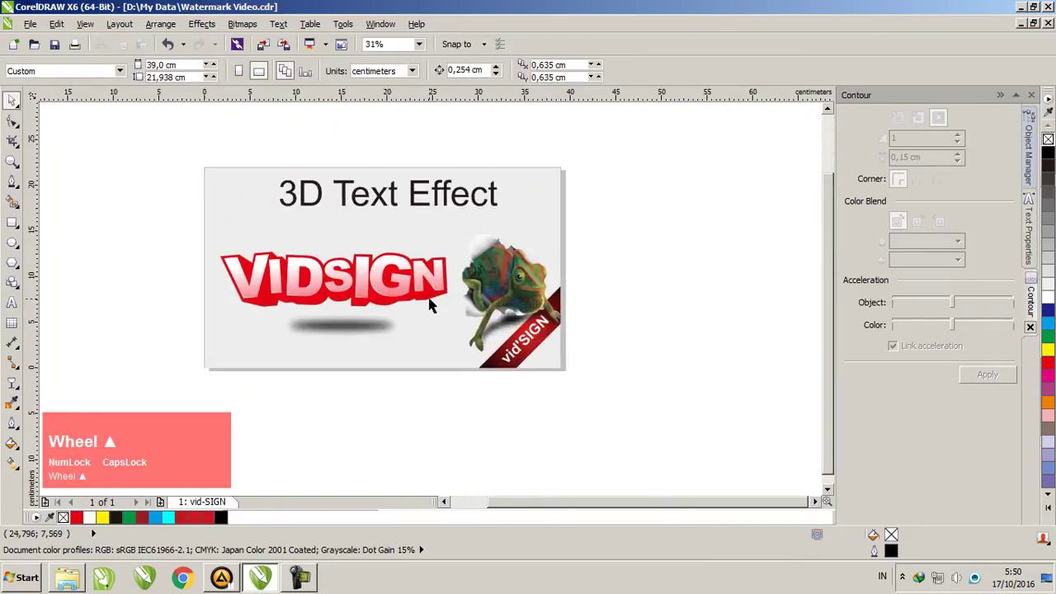
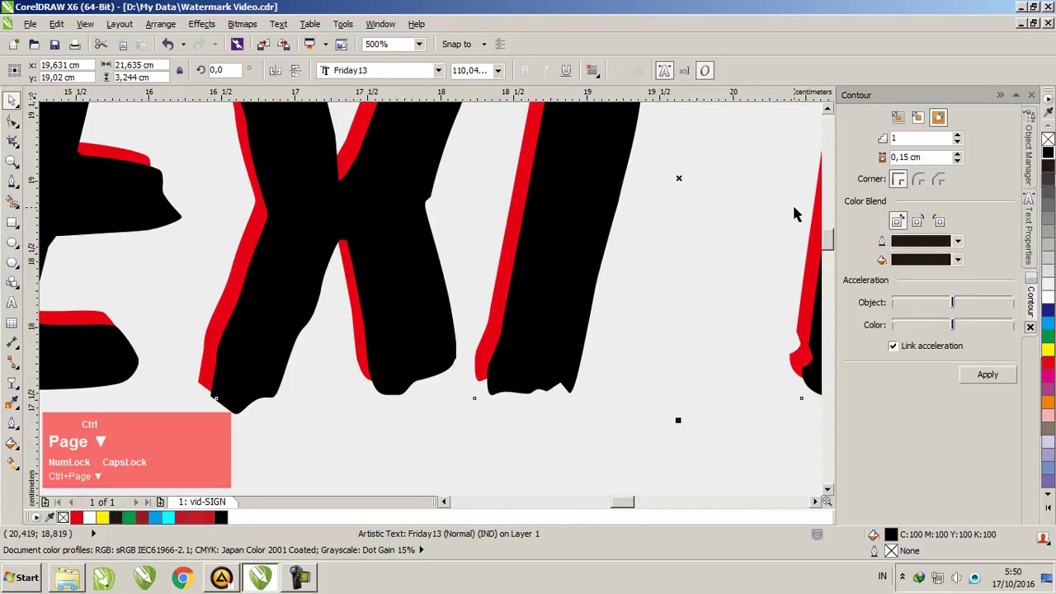
- Offset the black title copy behind the red Friday13 title, then zoom to fit with F4
{"action": "key", "text": "shift+Page_Down"}
{"action": "key", "text": "ctrl+Page_Up"}
{"action": "scroll", "scroll_direction": "down", "scroll_amount": 3}
{"action": "scroll", "scroll_direction": "up", "scroll_amount": 3}
{"action": "scroll", "scroll_direction": "down", "scroll_amount": 3}
{"action": "scroll", "scroll_direction": "up", "scroll_amount": 3}
{"action": "left_click", "coordinate": [391, 120]}
{"action": "key", "text": "F4"}
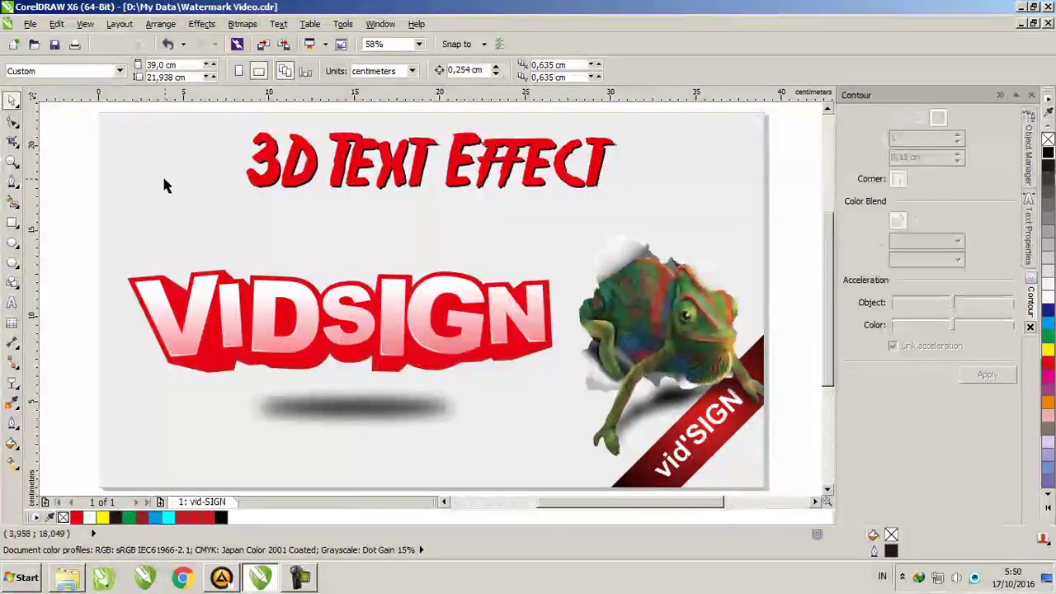
{"action": "left_click", "coordinate": [79, 147]}
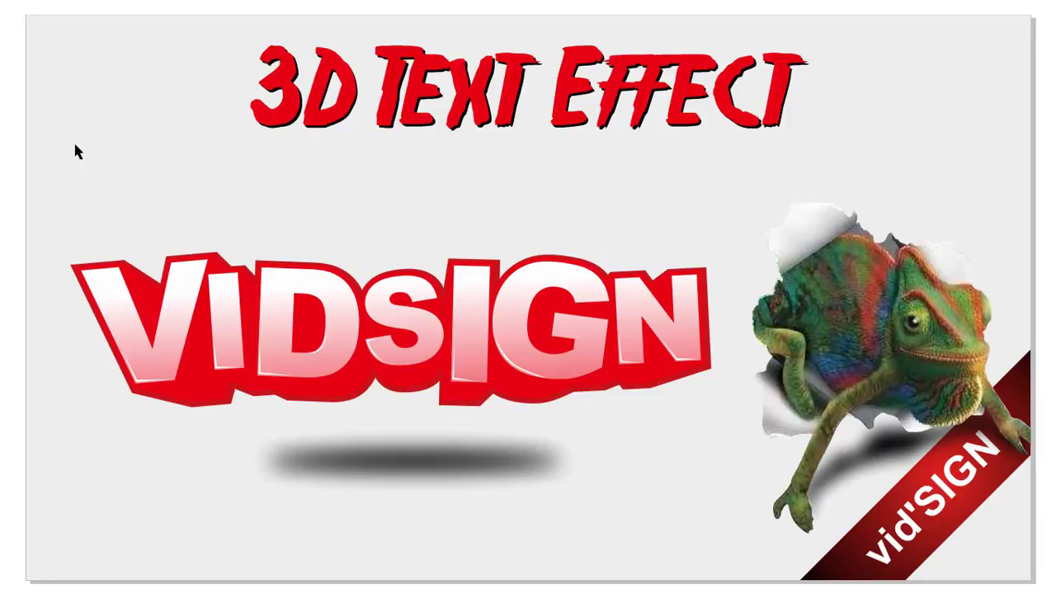
{"action": "key", "text": "Escape"}
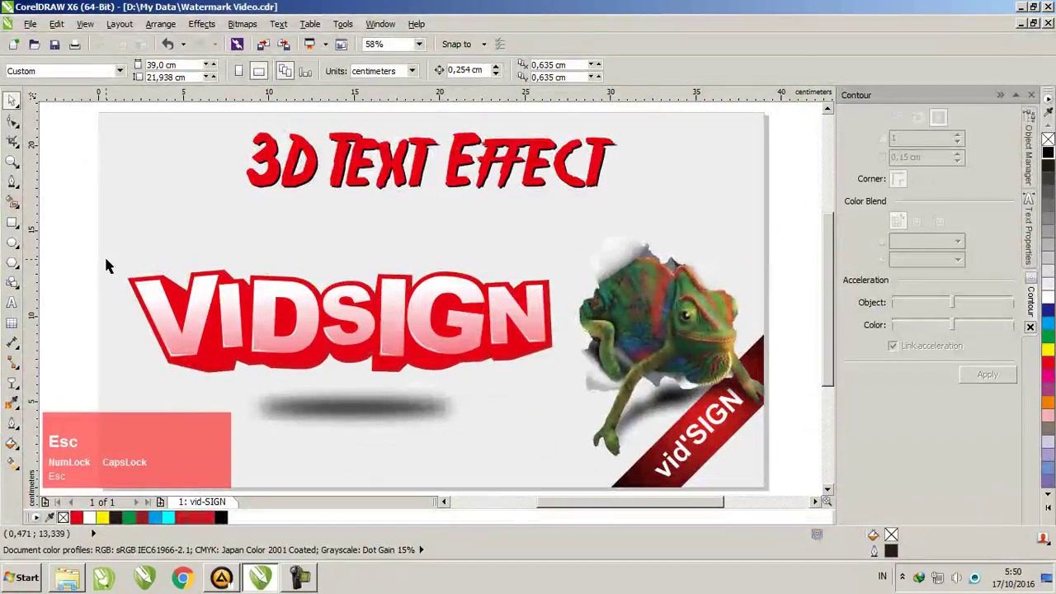